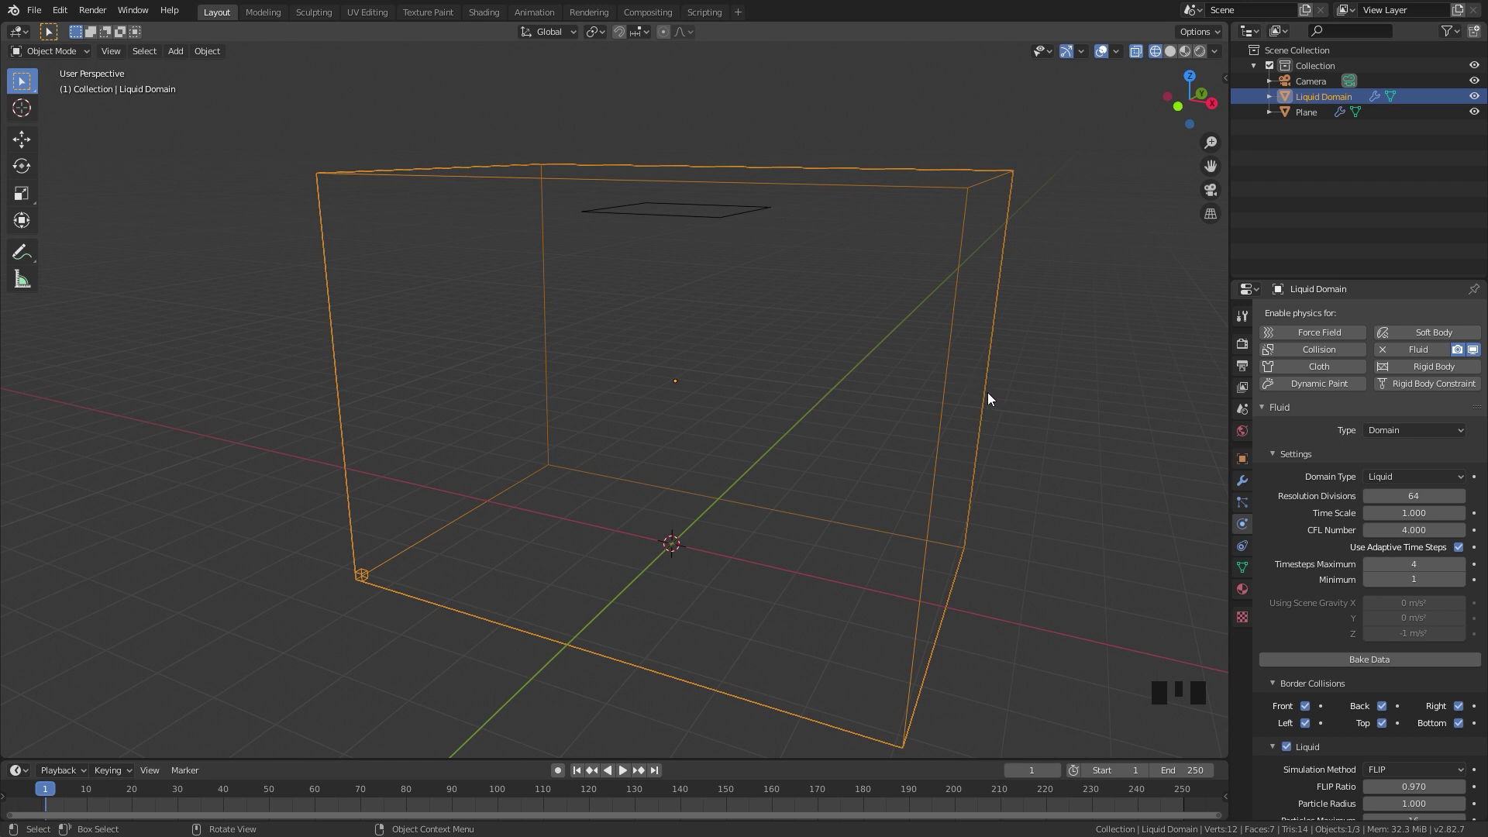
Bake the liquid domain's simulation and play back the pour from the inflow plane
click(723, 224)
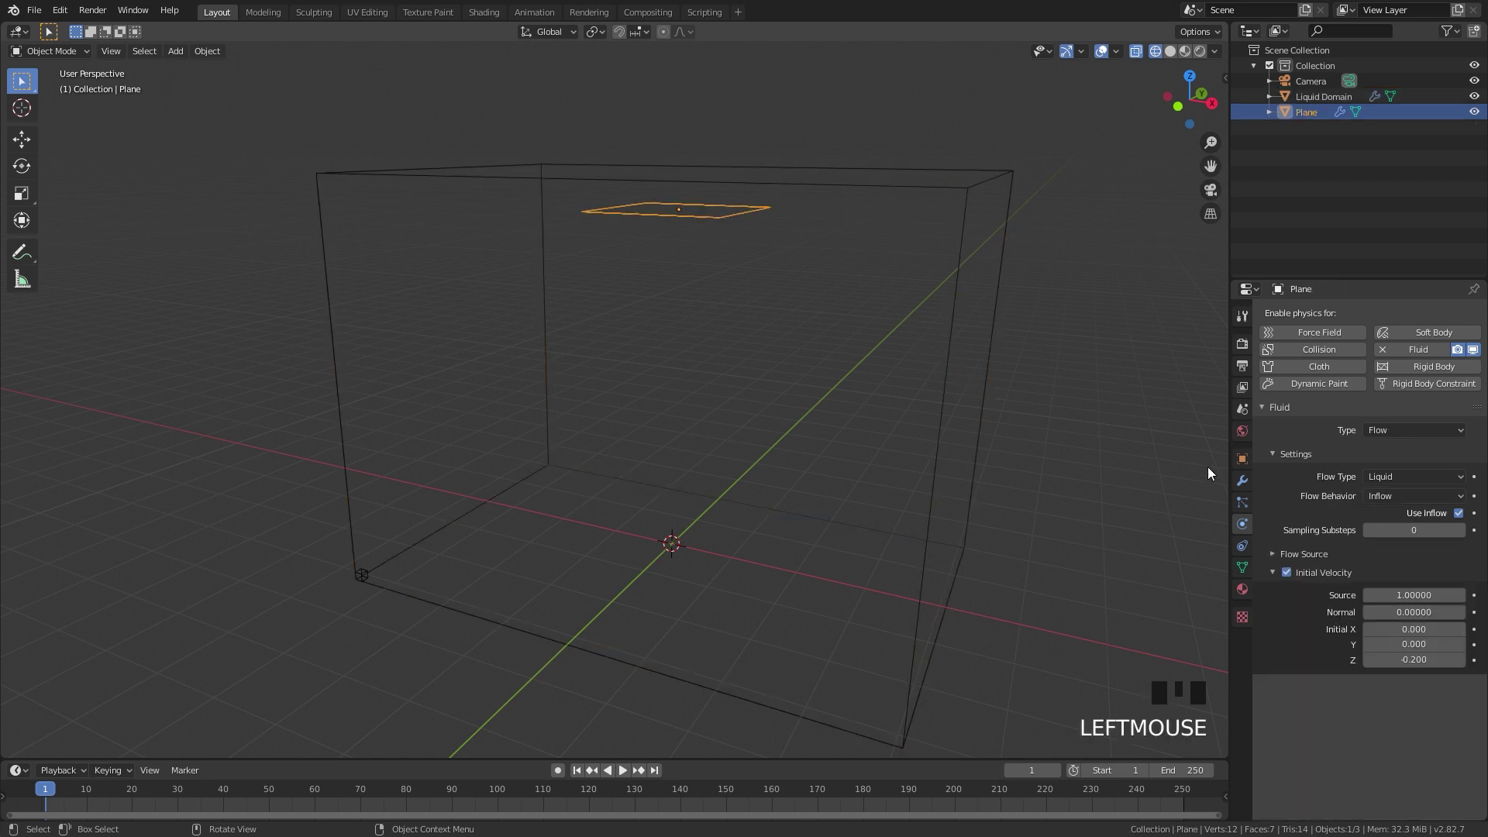
click(963, 198)
drag(1378, 667, 580, 776)
click(581, 778)
key(space)
key(space)
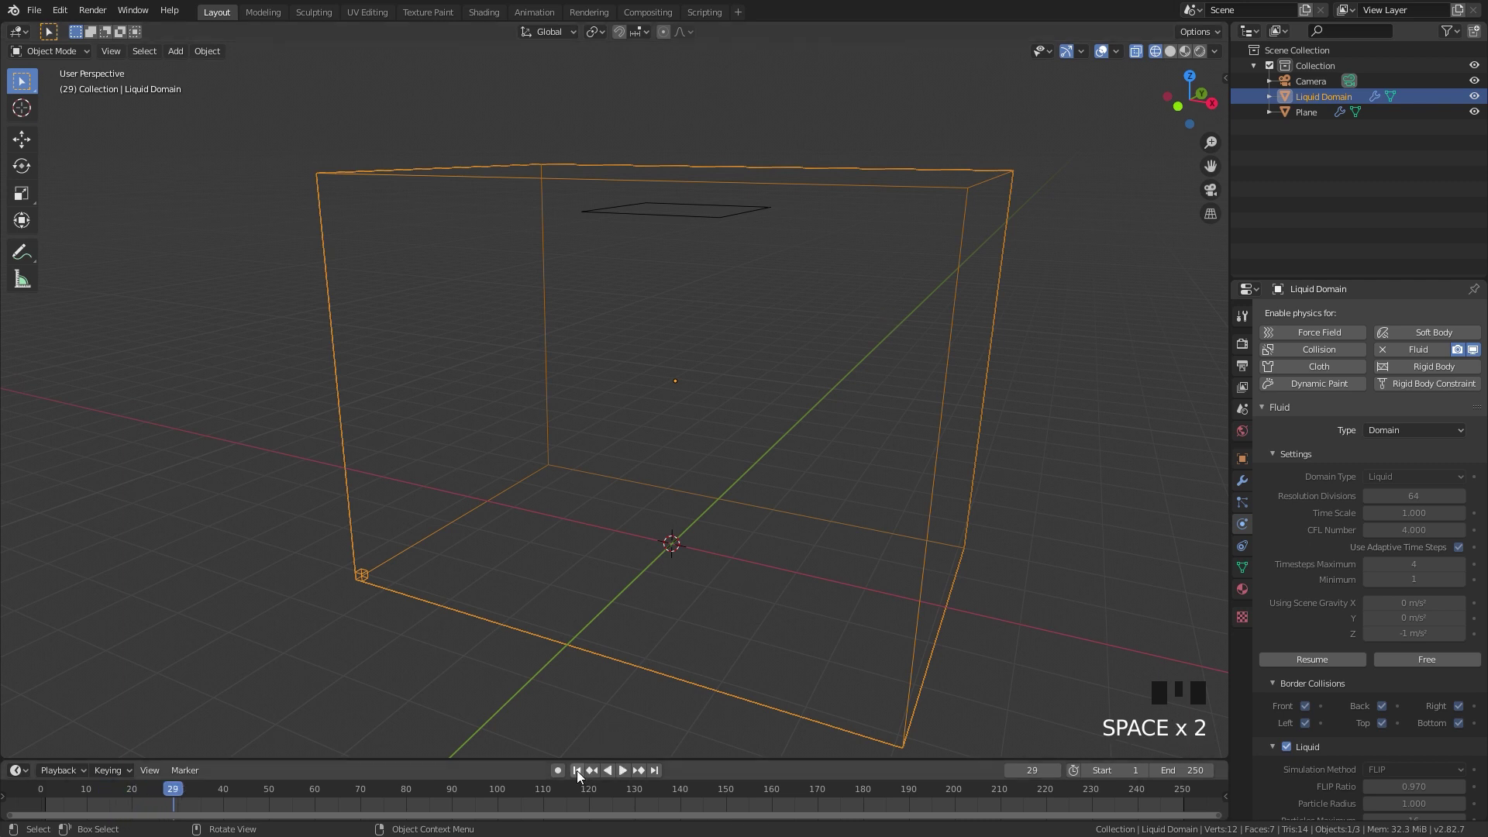
click(579, 779)
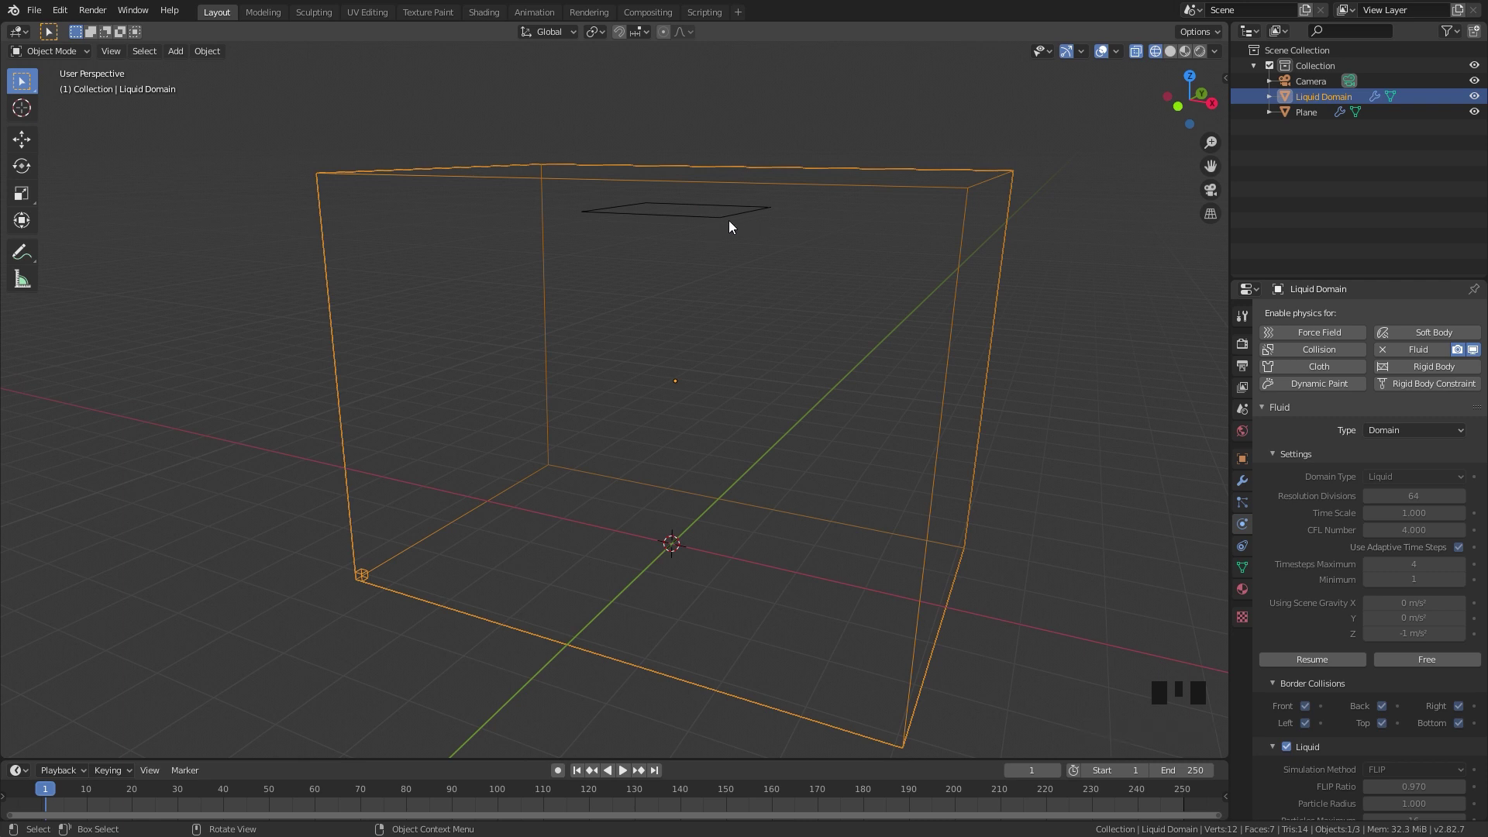
Show the plane emitter's Flow Source settings with Surface Emission 0.8
click(730, 229)
key(Tab)
key(e)
key(Tab)
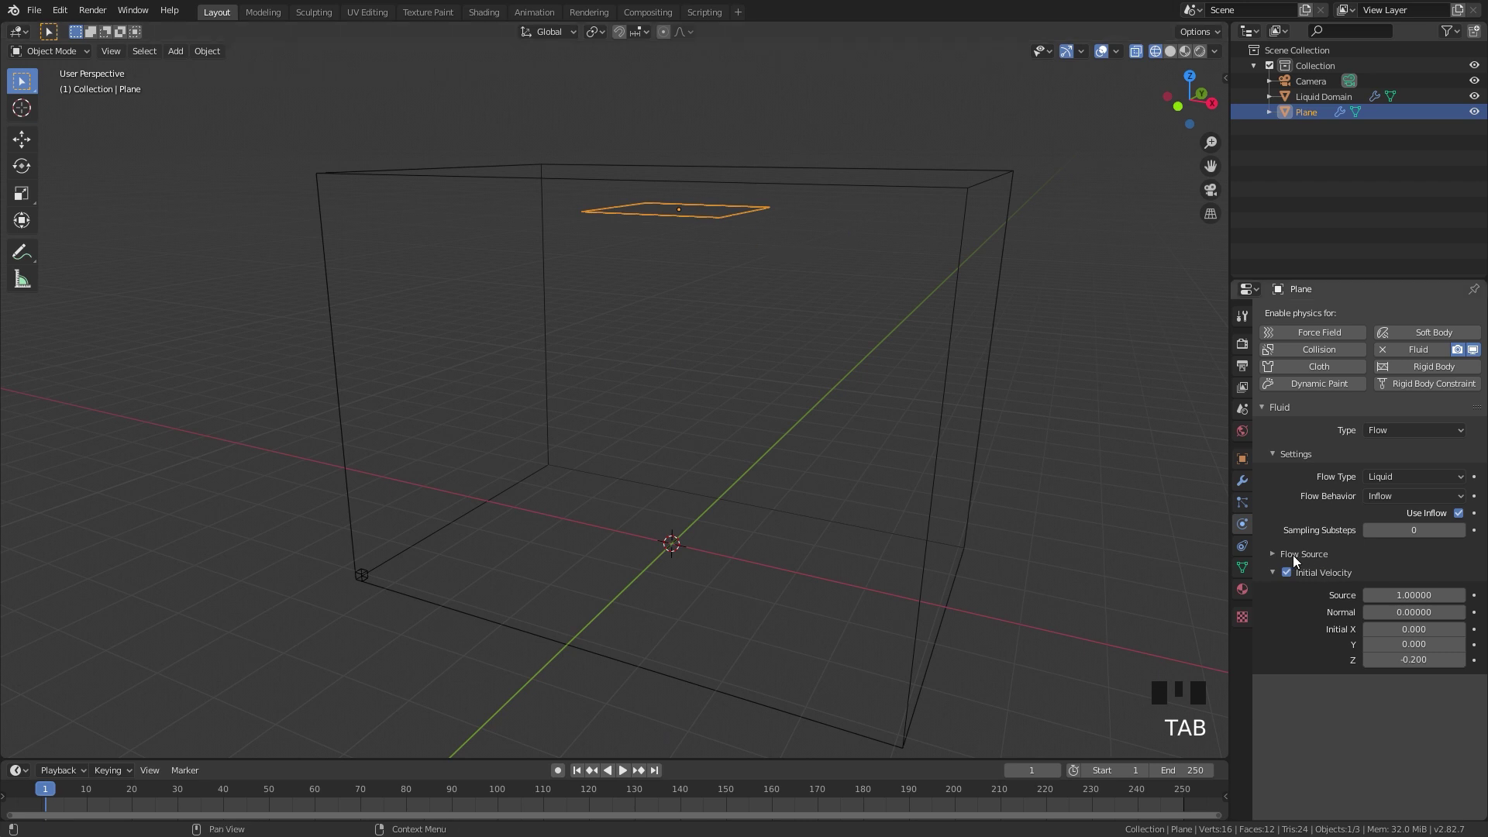
click(1310, 560)
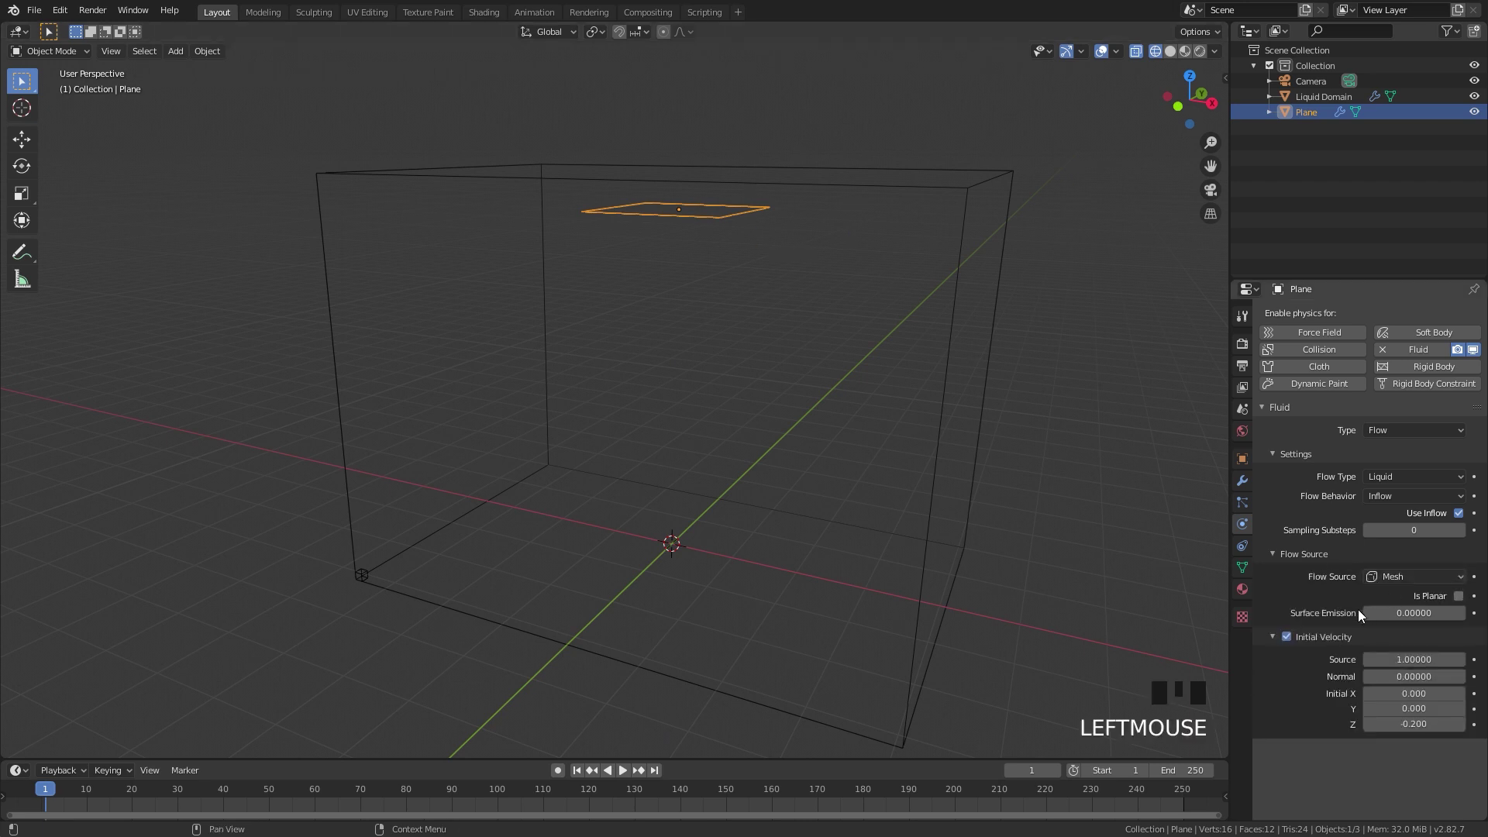
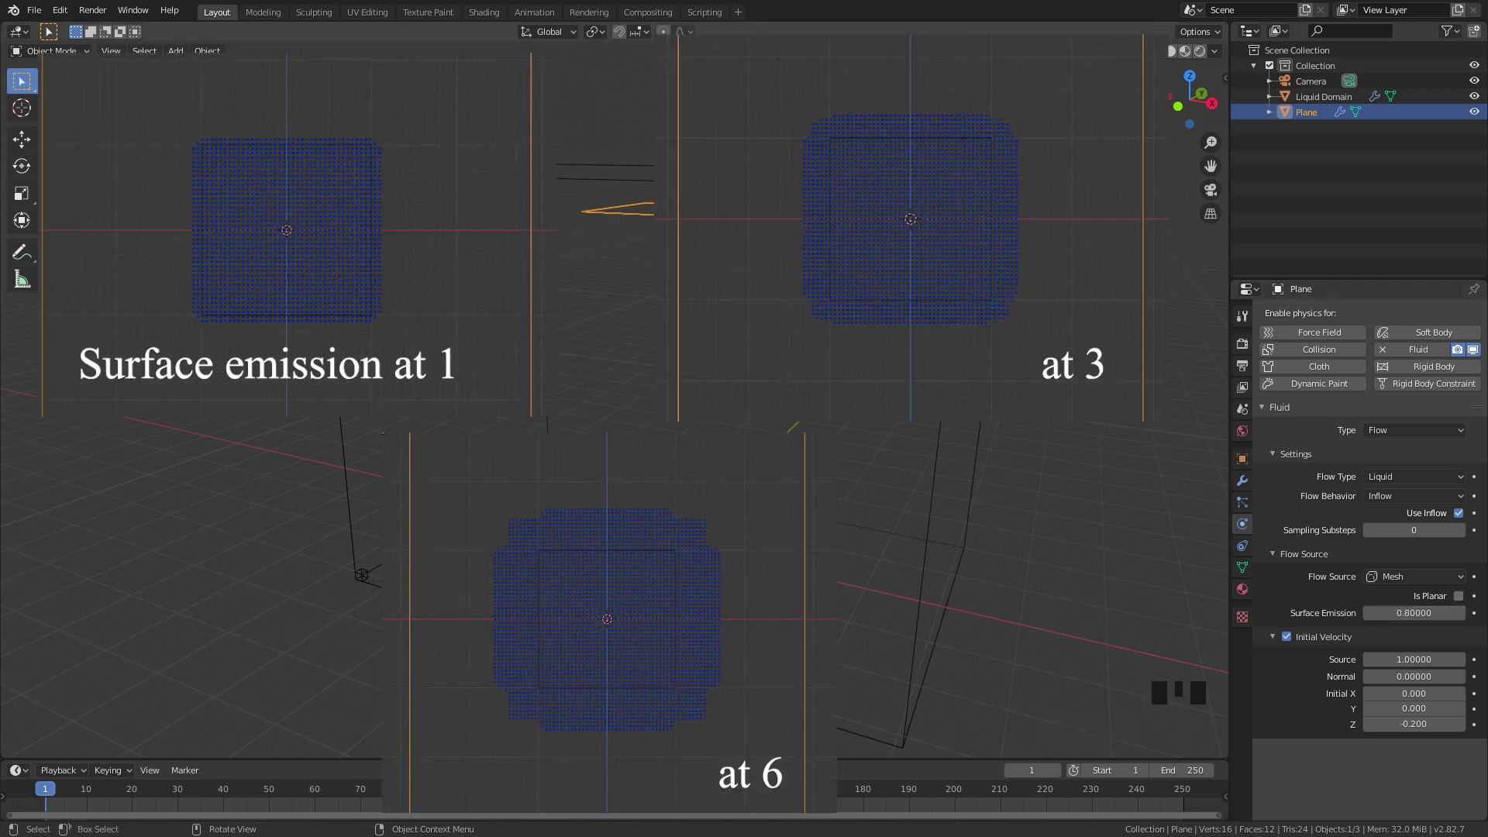
Free the Liquid Domain's baked data, preview the pour, and move to the cube inflow example
scroll(up, 3)
scroll(down, 3)
click(955, 103)
click(1419, 666)
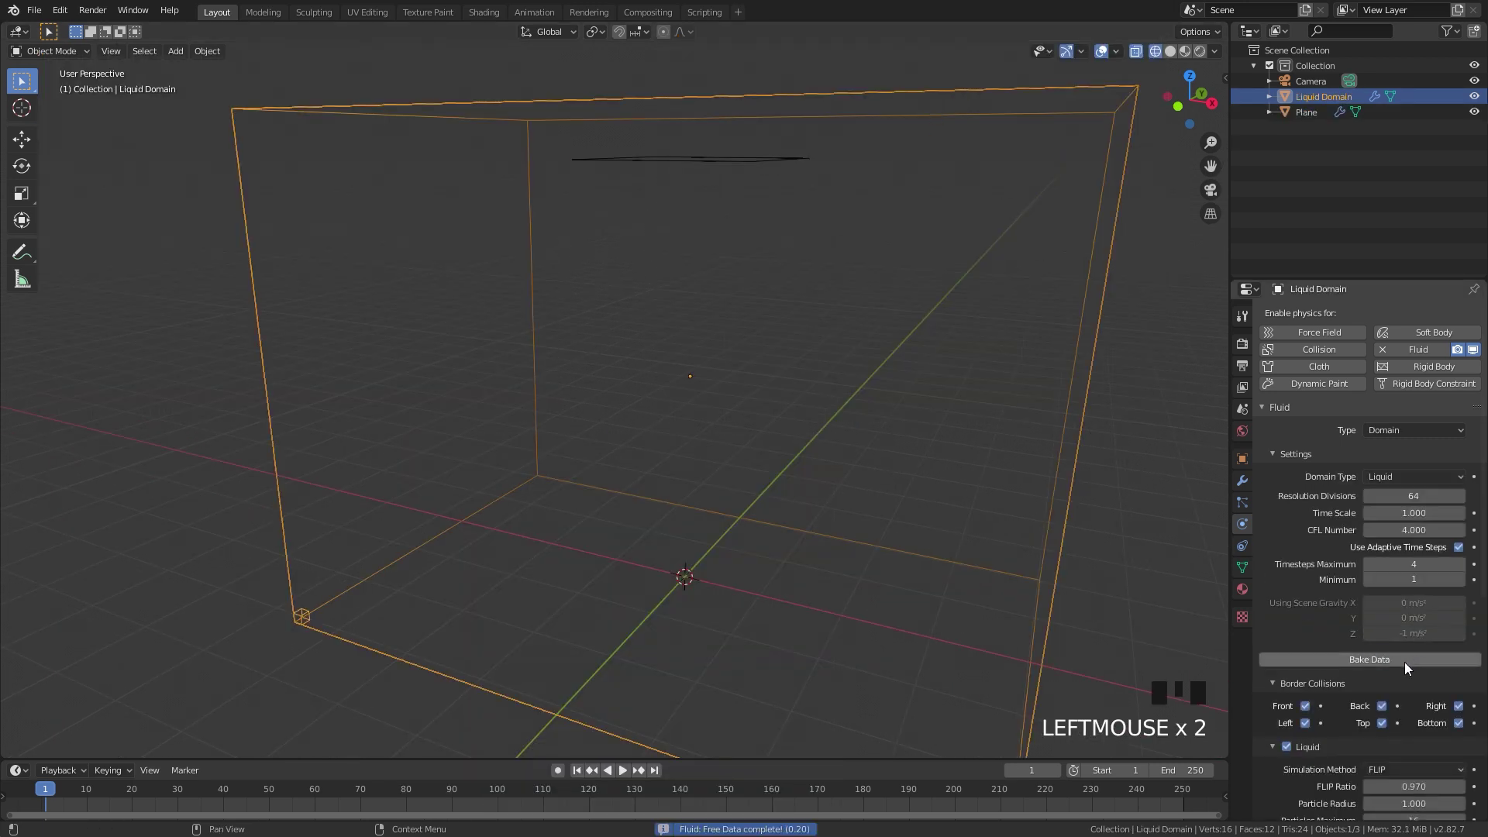
drag(1370, 664, 776, 380)
key(space)
scroll(down, 3)
drag(732, 327, 576, 775)
drag(576, 775, 615, 718)
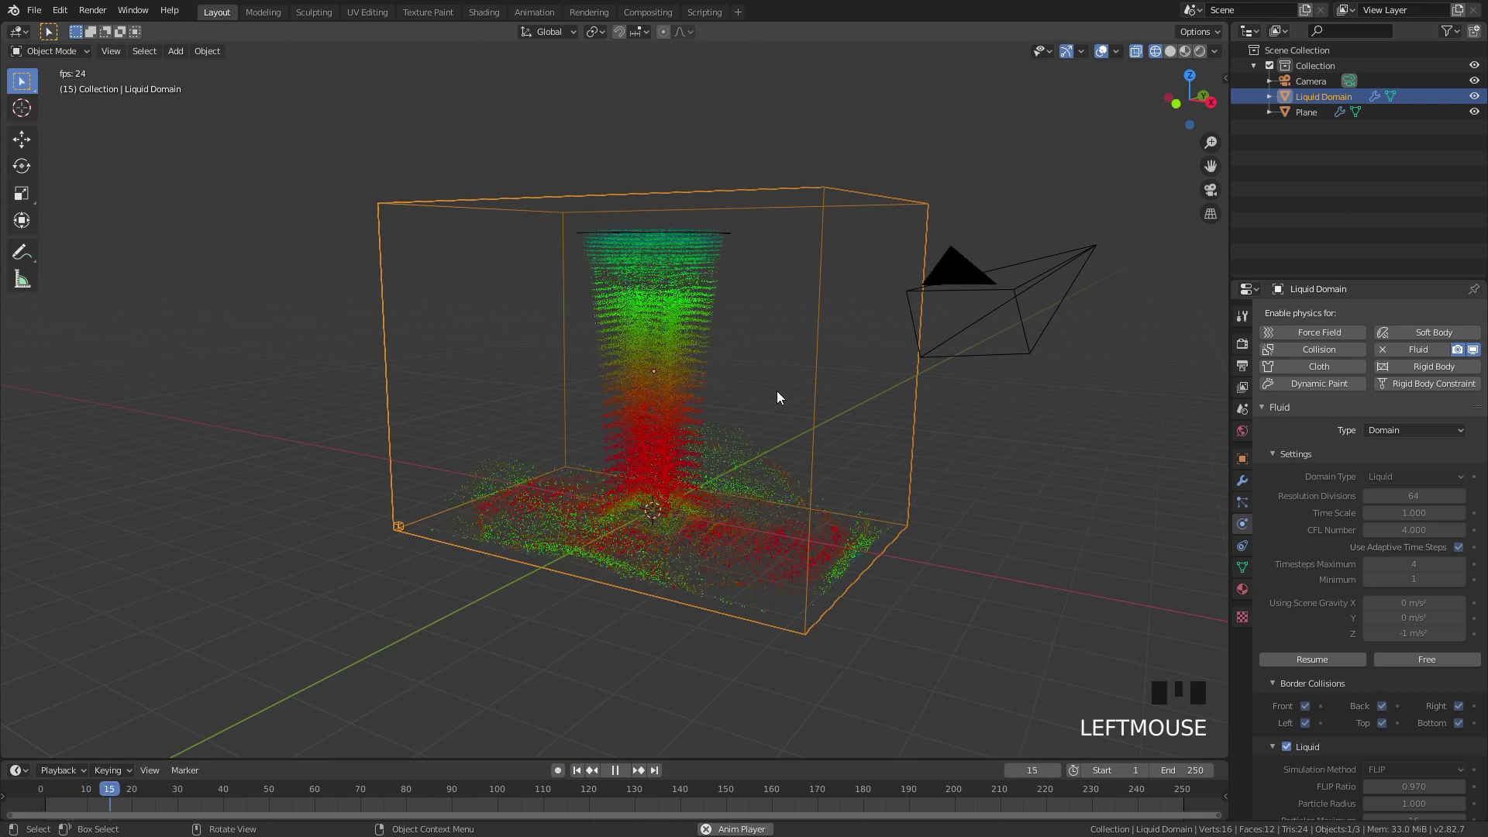
key(space)
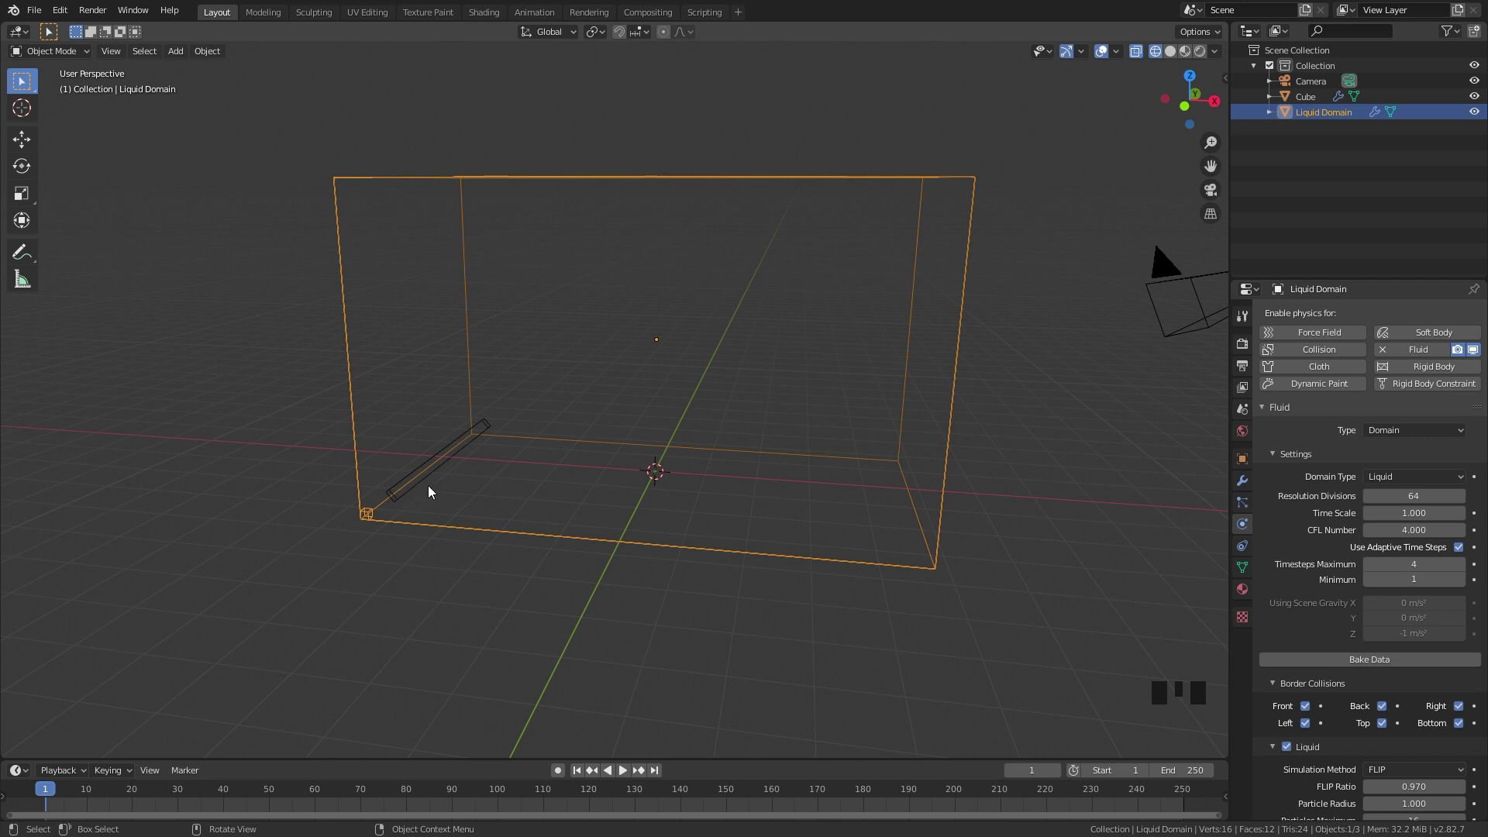
Play the liquid arcing from the thin cube emitter across the domain
scroll(up, 3)
drag(386, 489, 1392, 689)
drag(1393, 667, 582, 760)
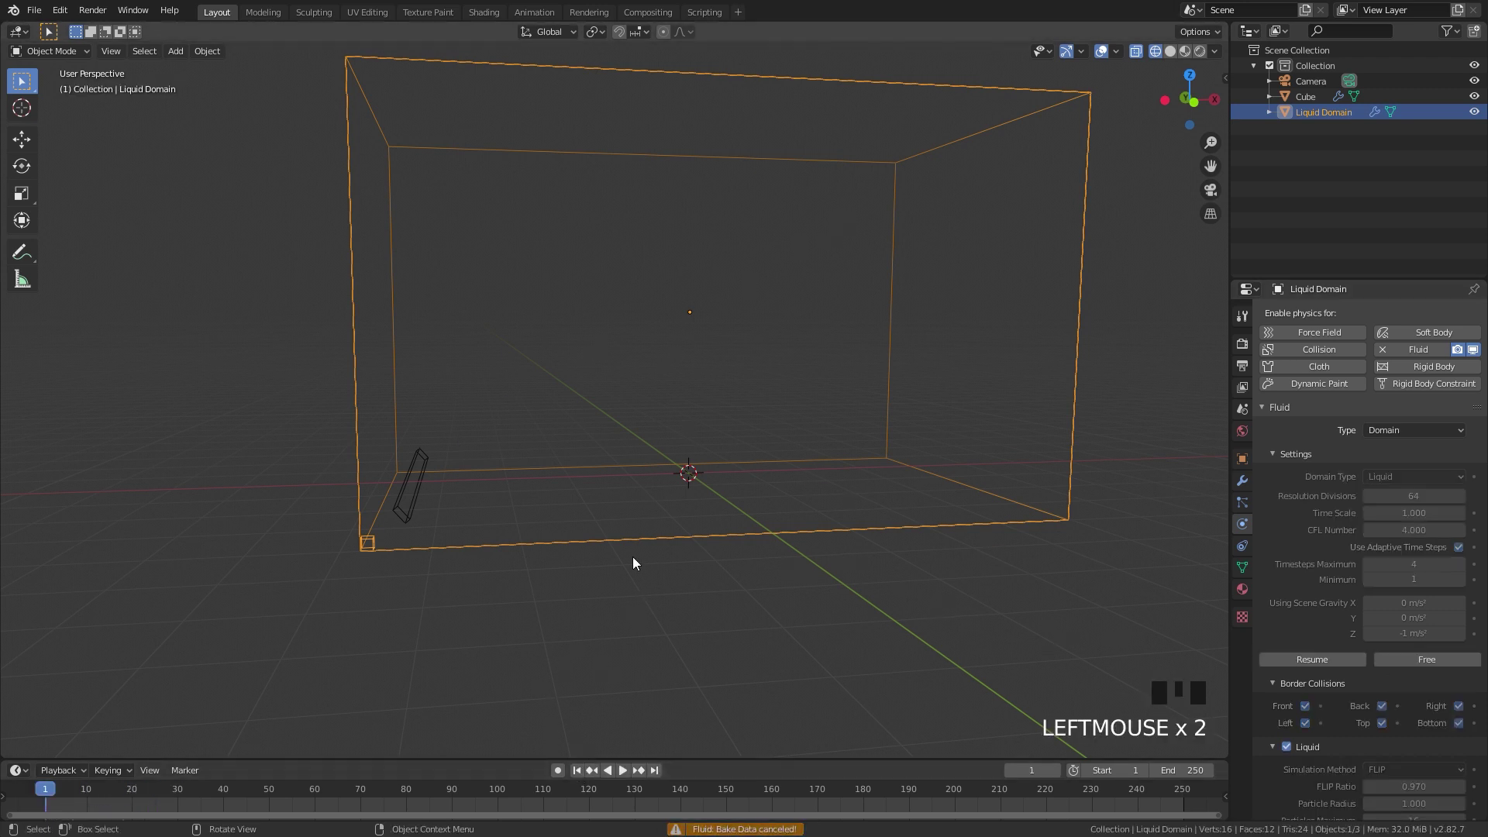
key(space)
key(space)
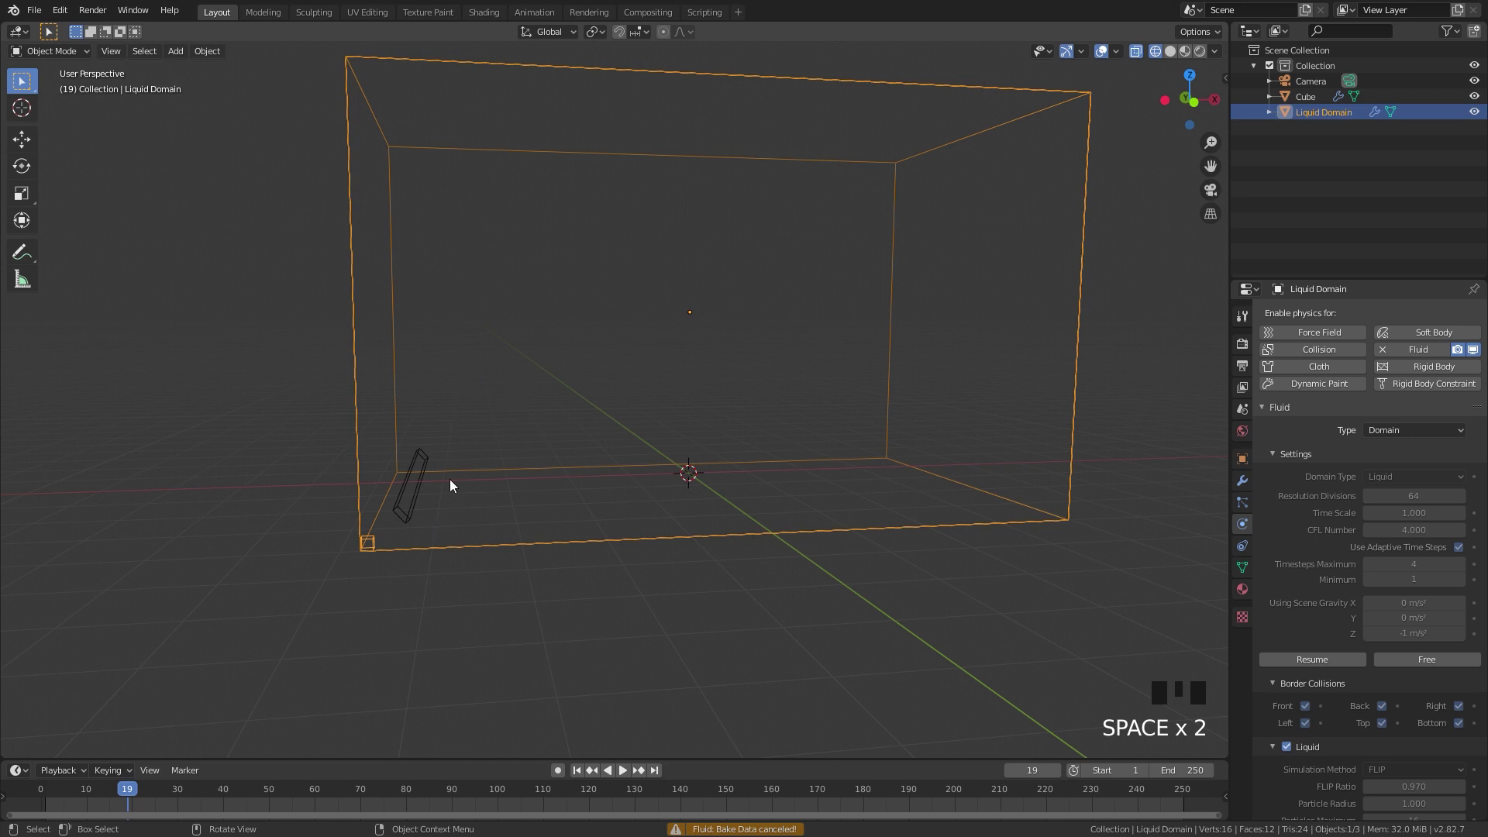
Enlarge the cube emitter along its local Z axis from the front view
click(403, 517)
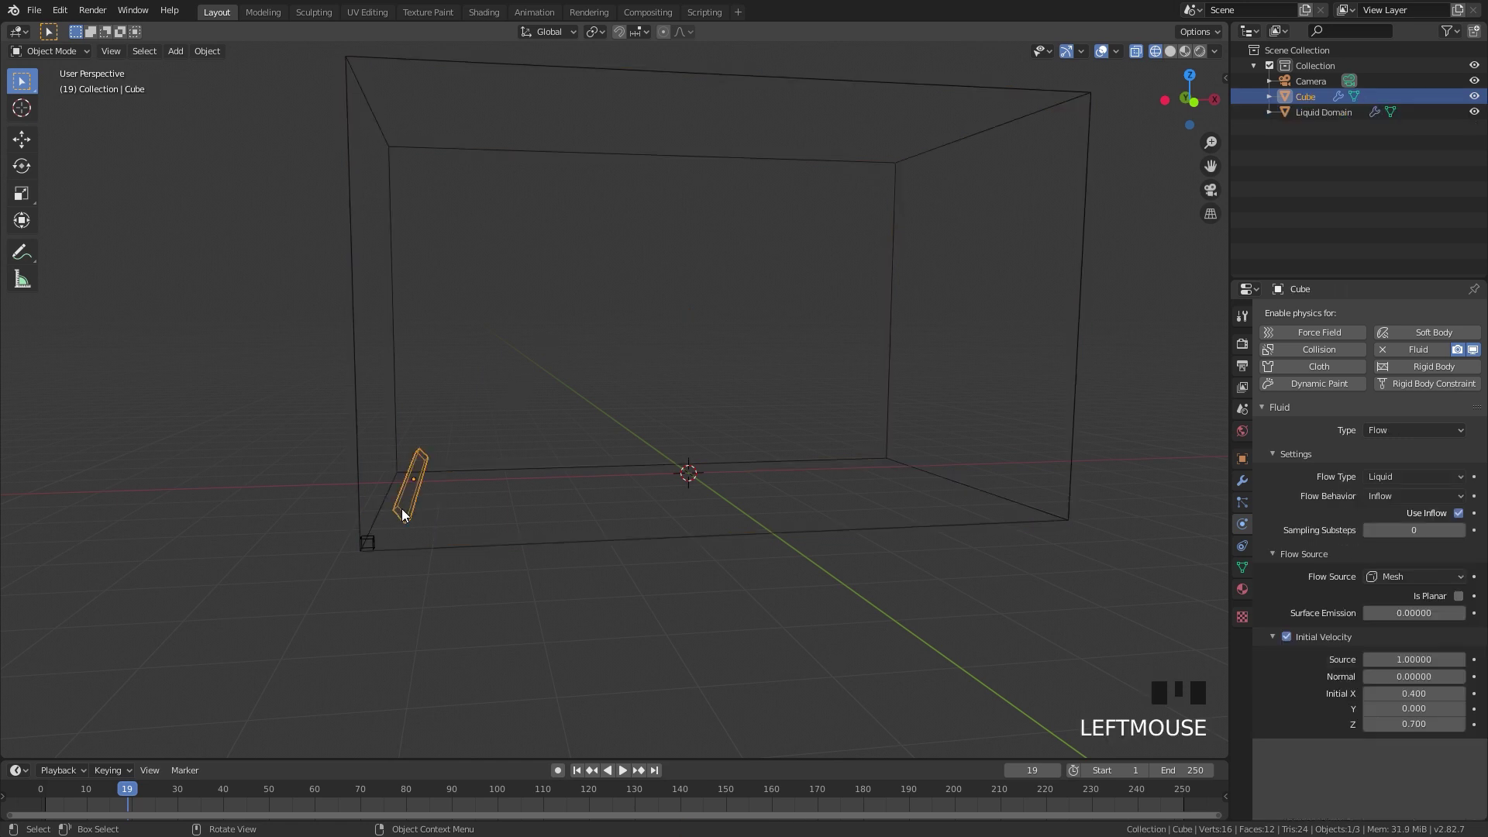
key(KP_1)
scroll(up, 3)
drag(343, 452, 549, 406)
scroll(up, 3)
key(s)
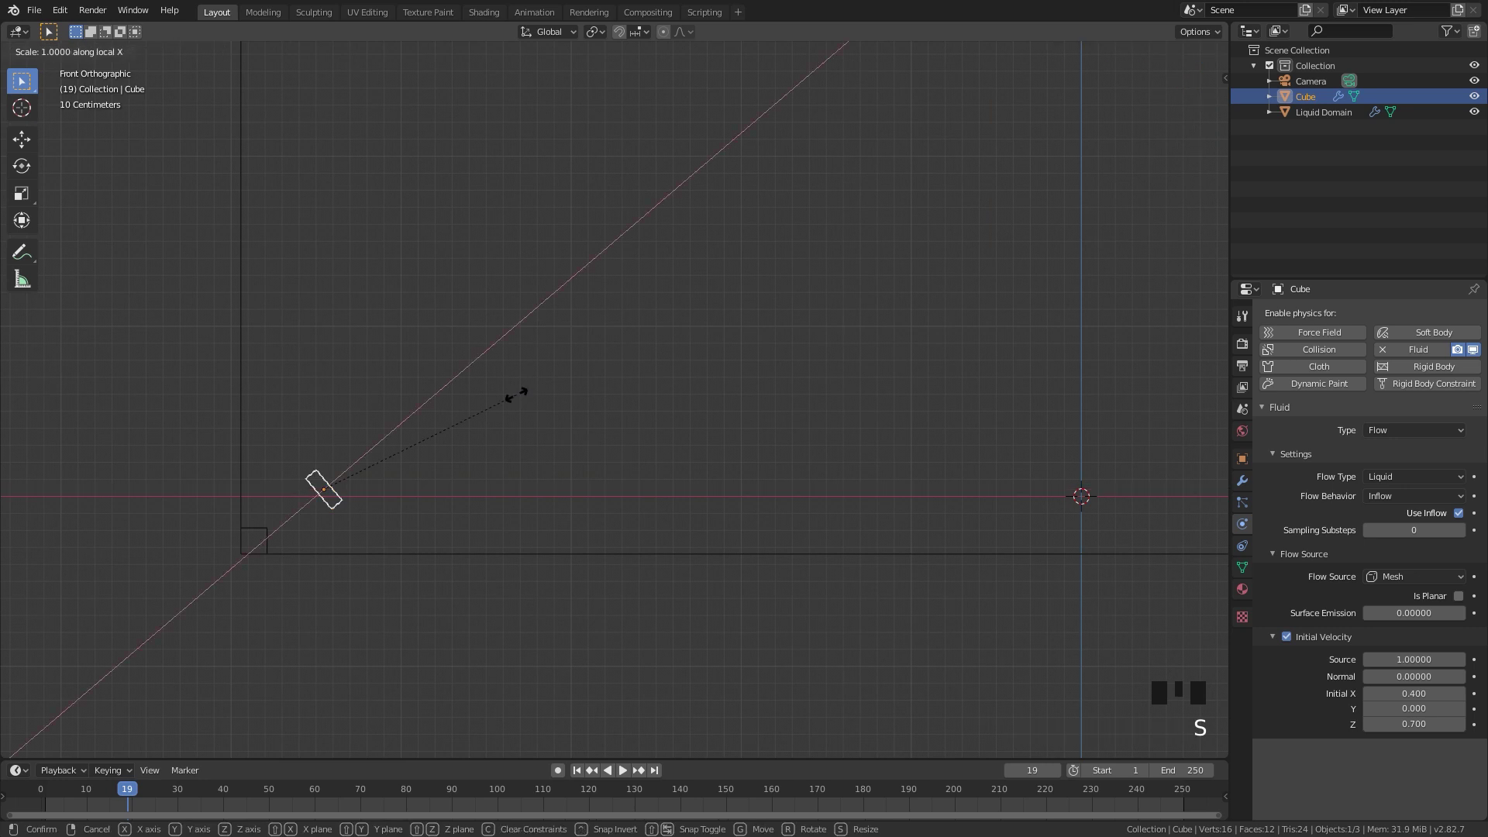
key(s)
key(s)
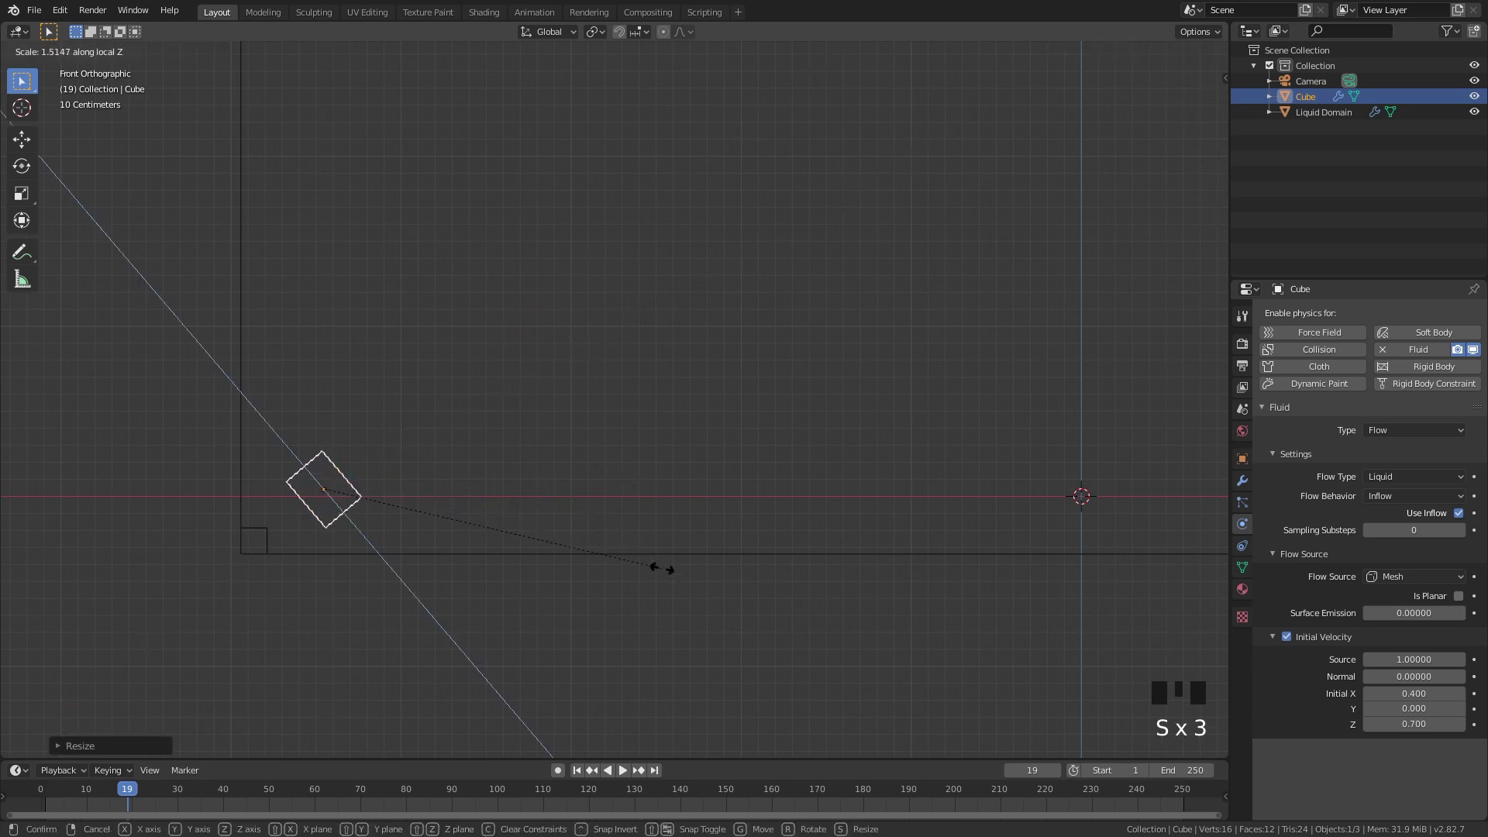
scroll(down, 3)
click(751, 494)
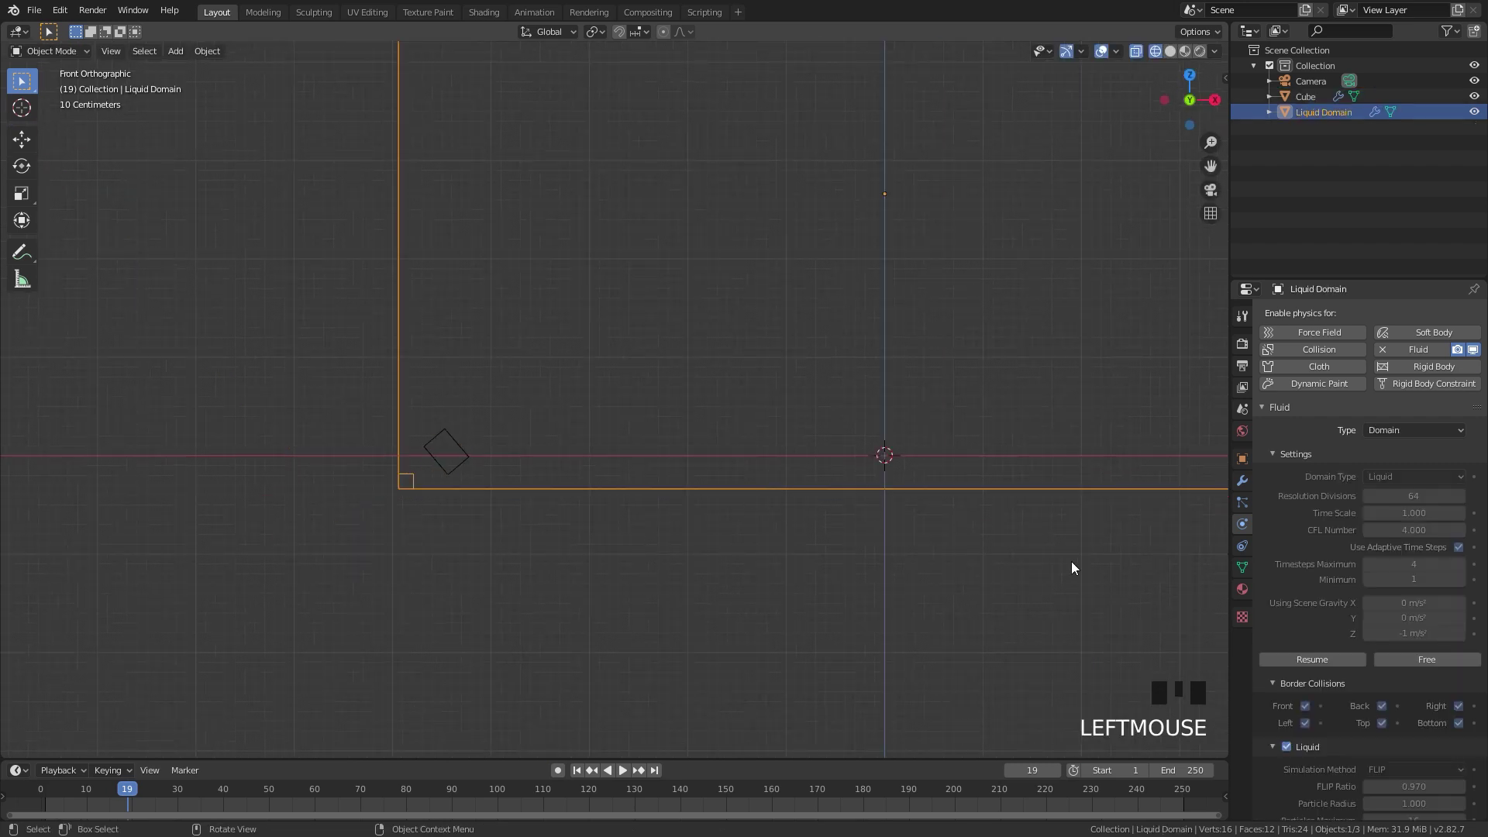
Return to a perspective view and open the Collisions example scene
drag(1429, 670, 749, 533)
scroll(down, 3)
drag(668, 430, 578, 776)
click(578, 776)
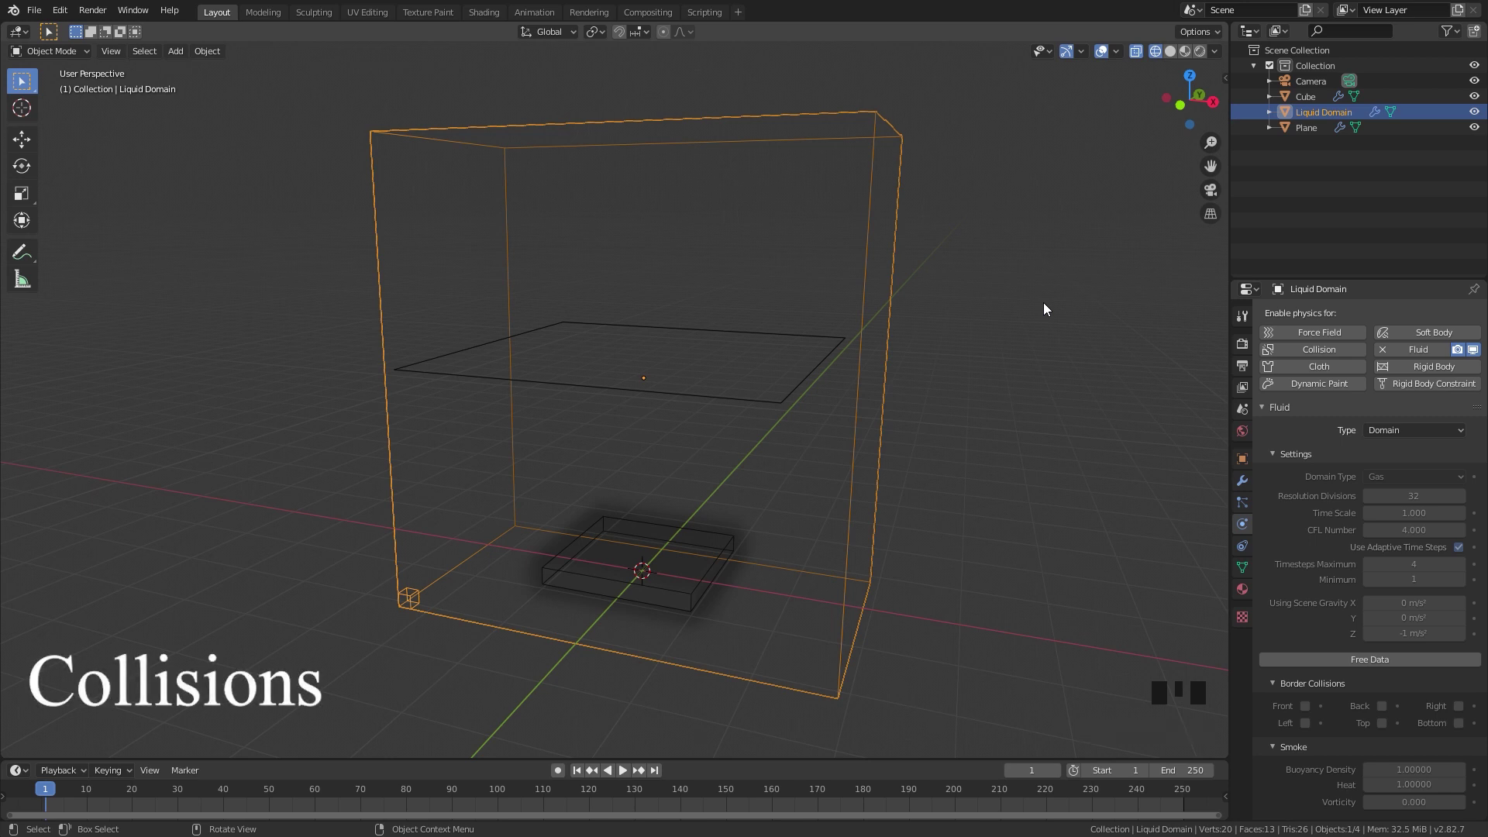
Play the smoke rising from the box and inspect the blocking plane's collision settings
key(space)
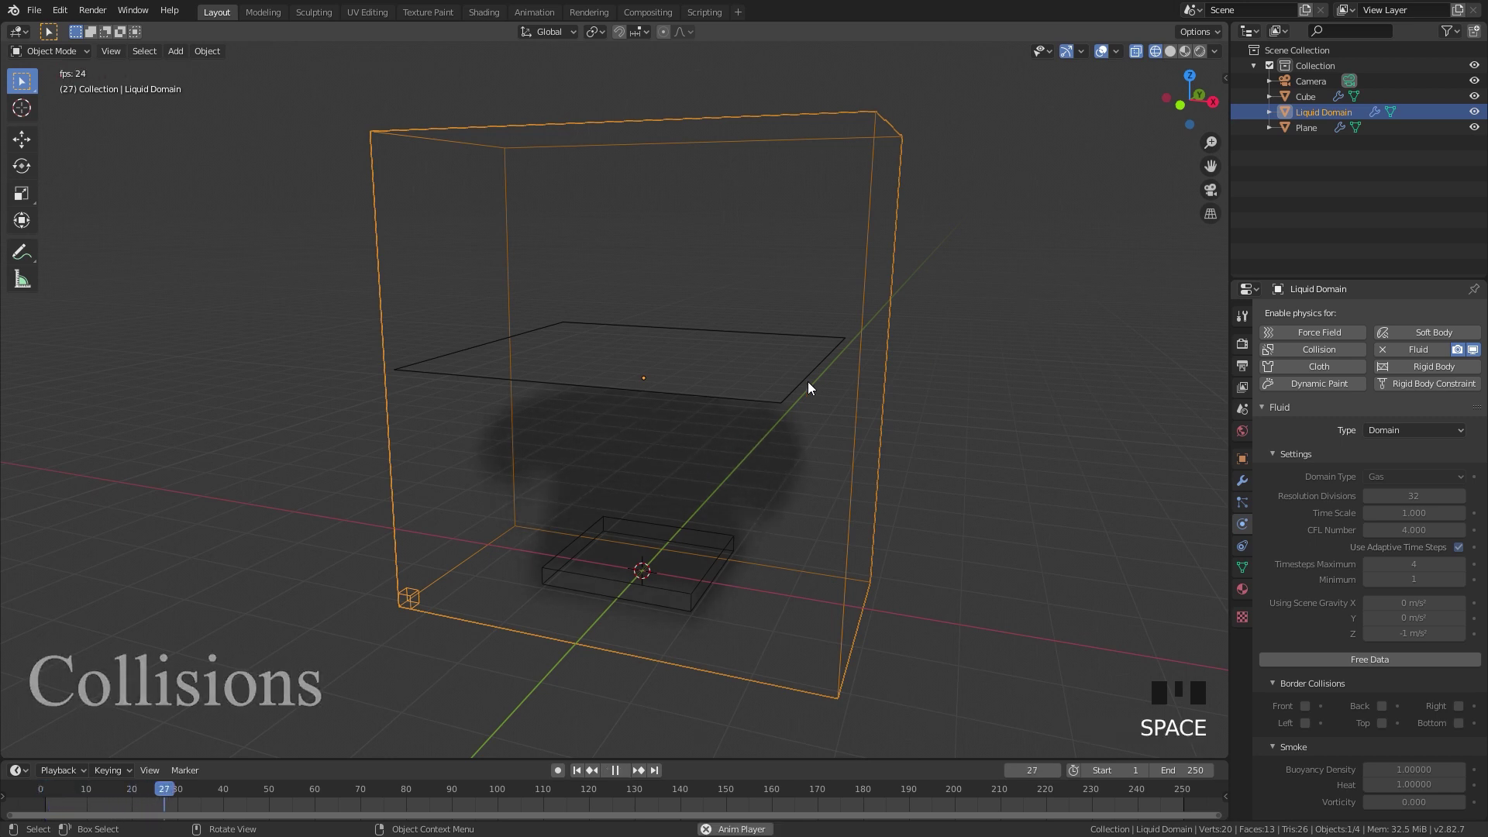
key(space)
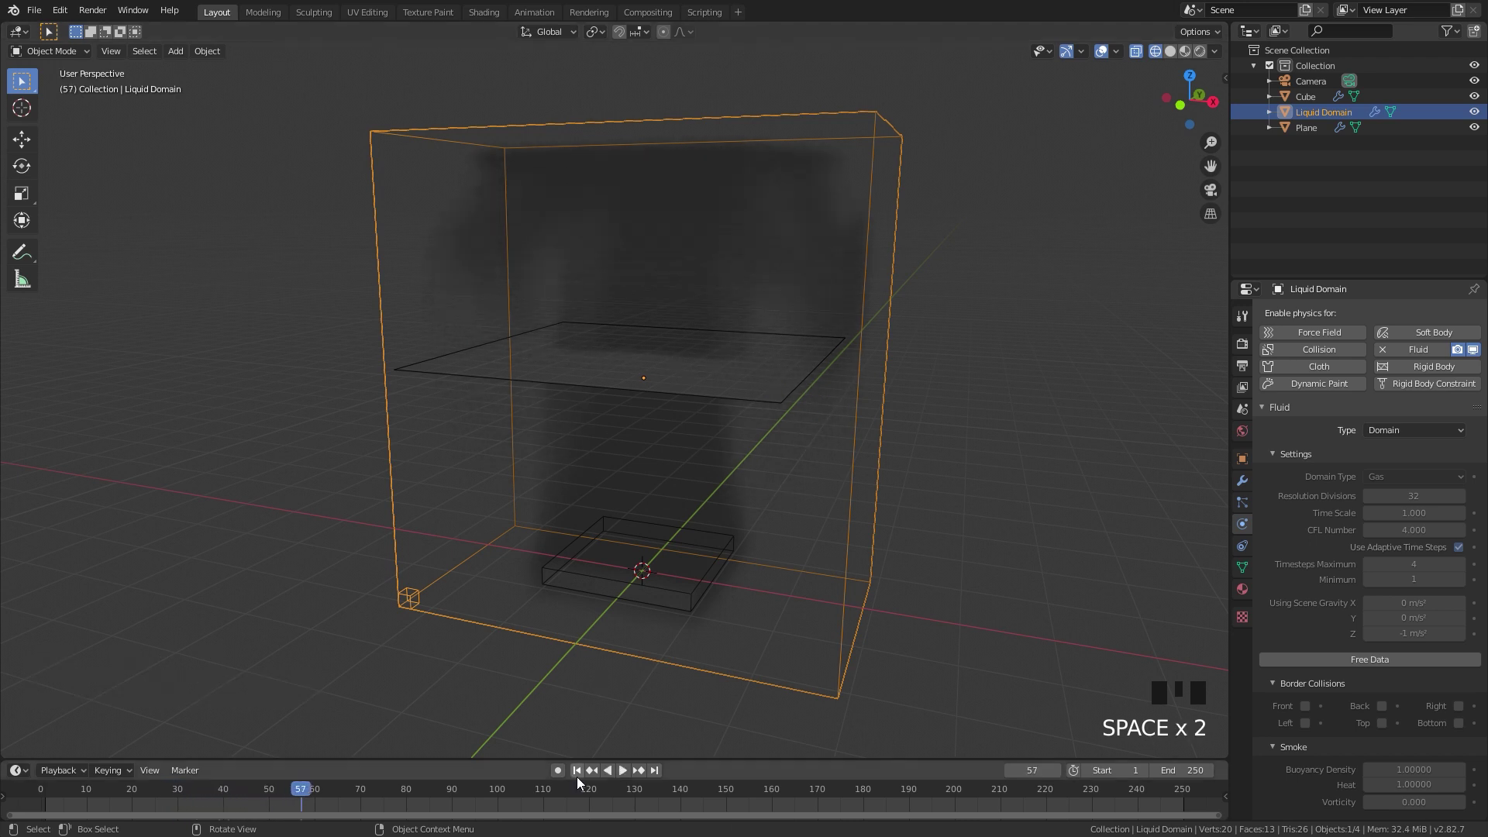
click(577, 775)
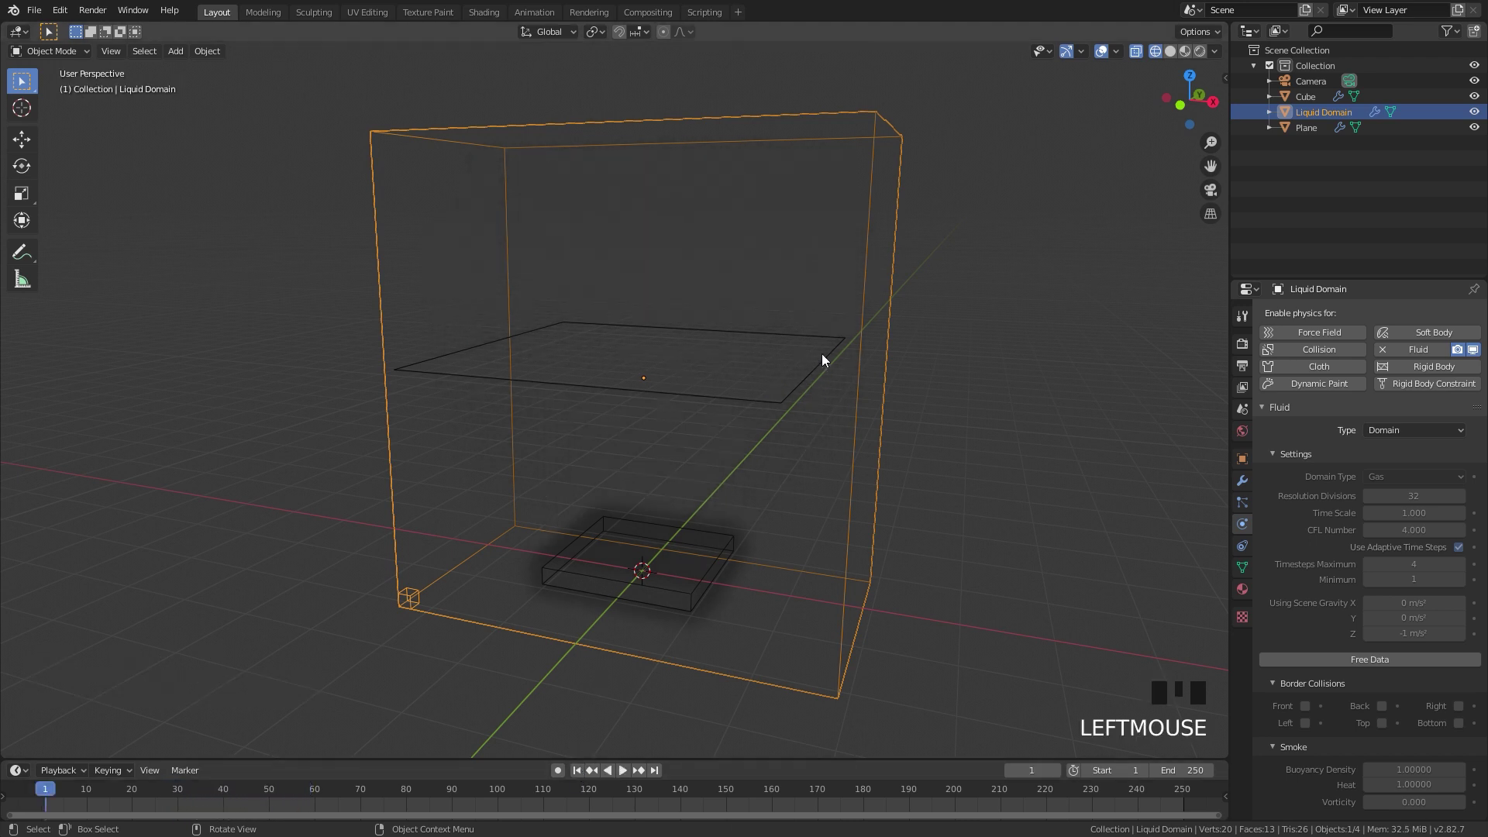
click(827, 358)
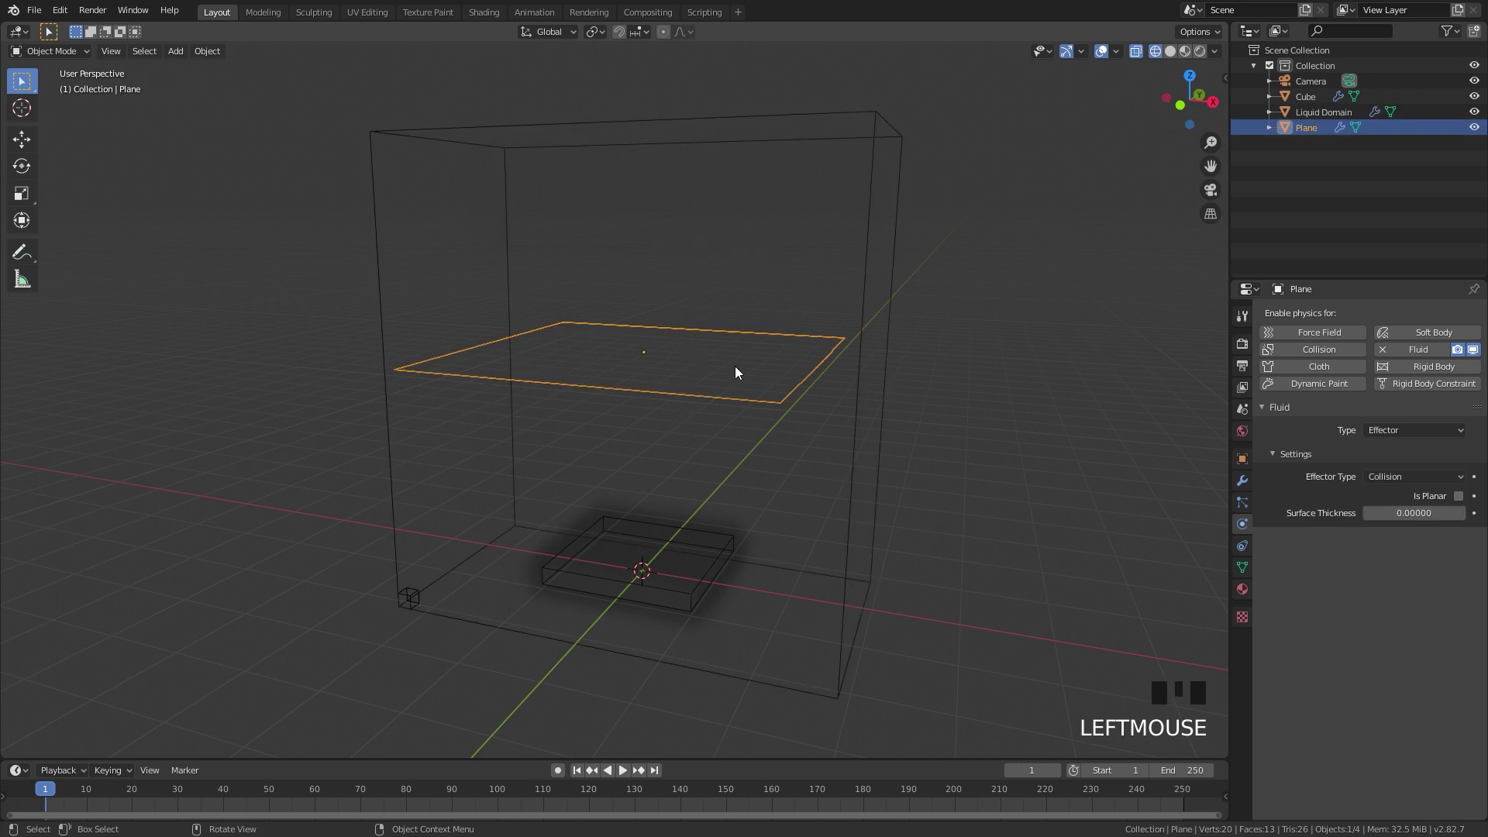
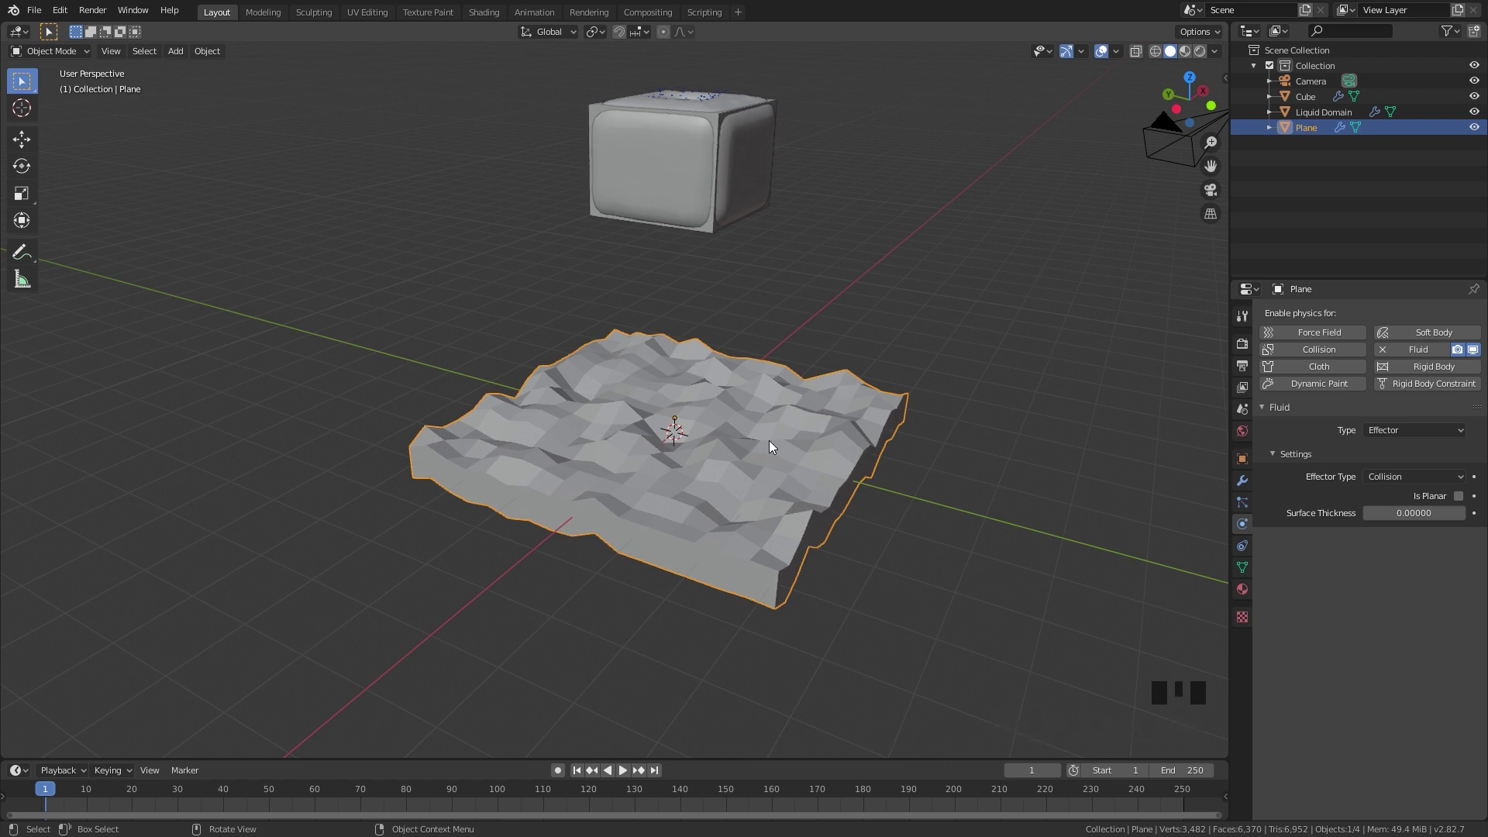
Check the liquid domain's settings and select the bumpy terrain beneath the cube
click(652, 185)
key(space)
scroll(up, 3)
key(space)
click(578, 777)
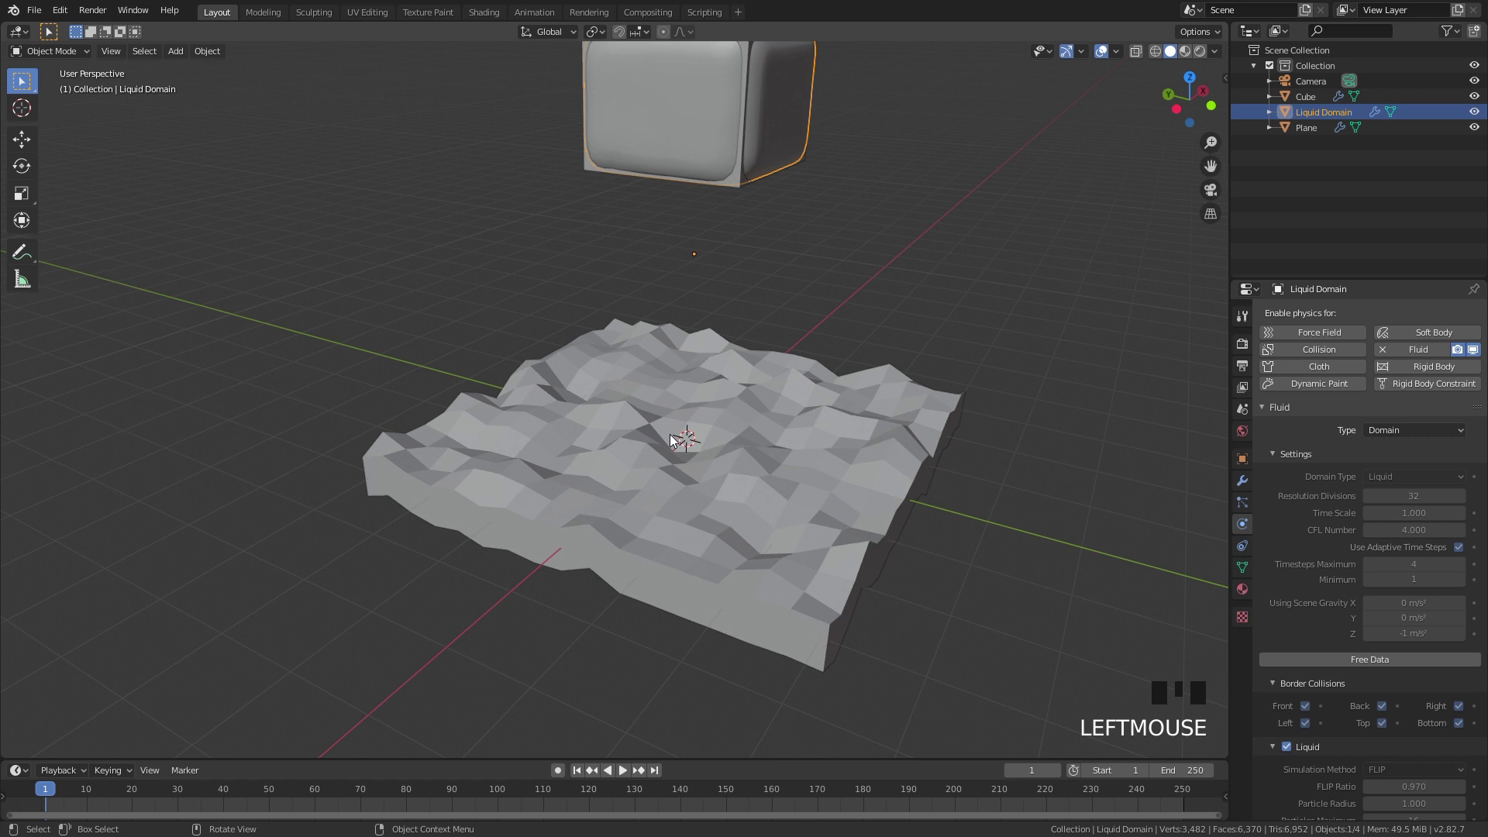
click(697, 425)
click(730, 425)
Recalculate the terrain's face normals on all faces and return to Object Mode
key(Tab)
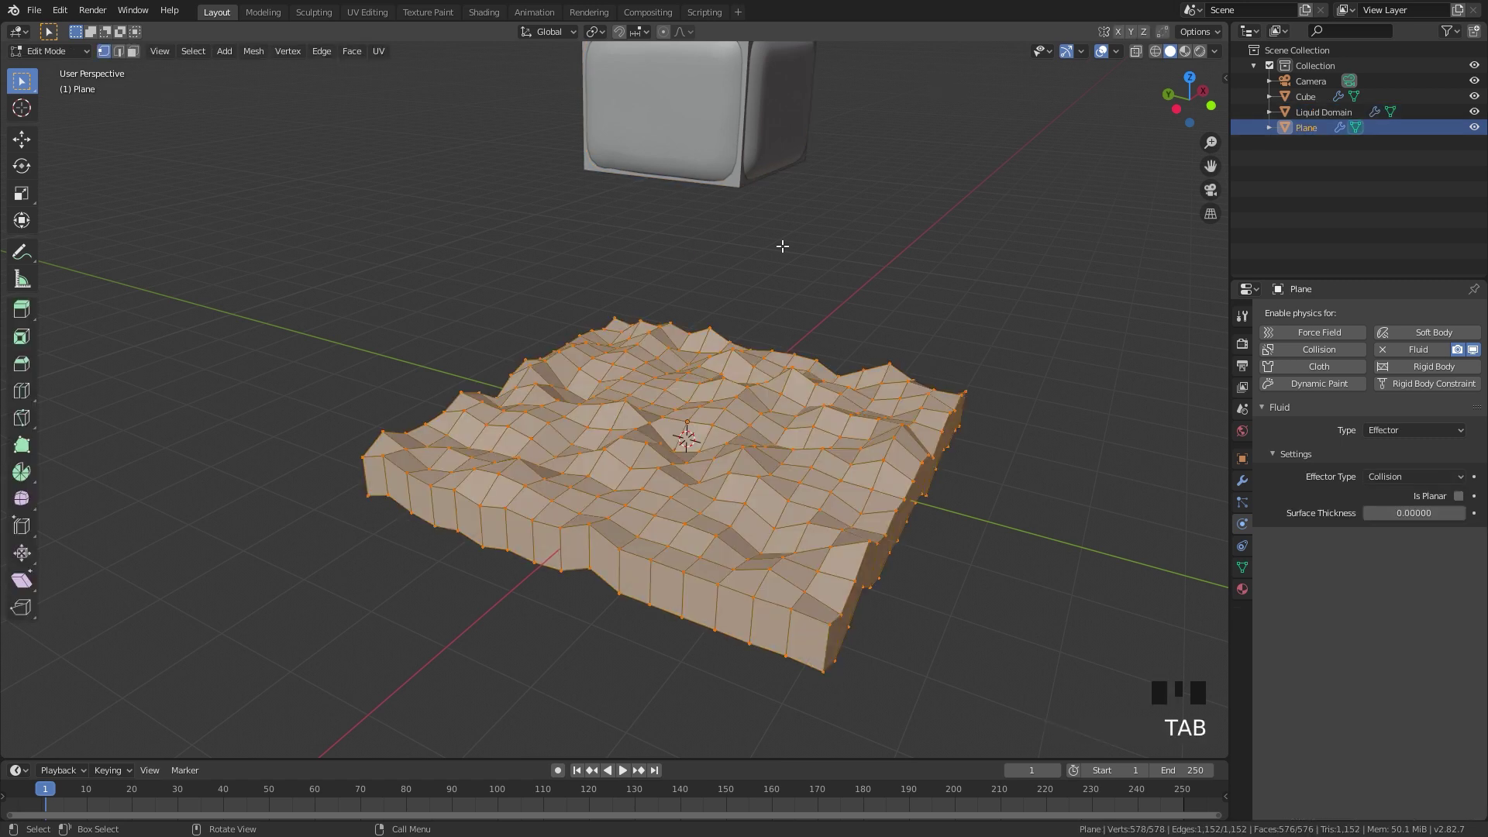
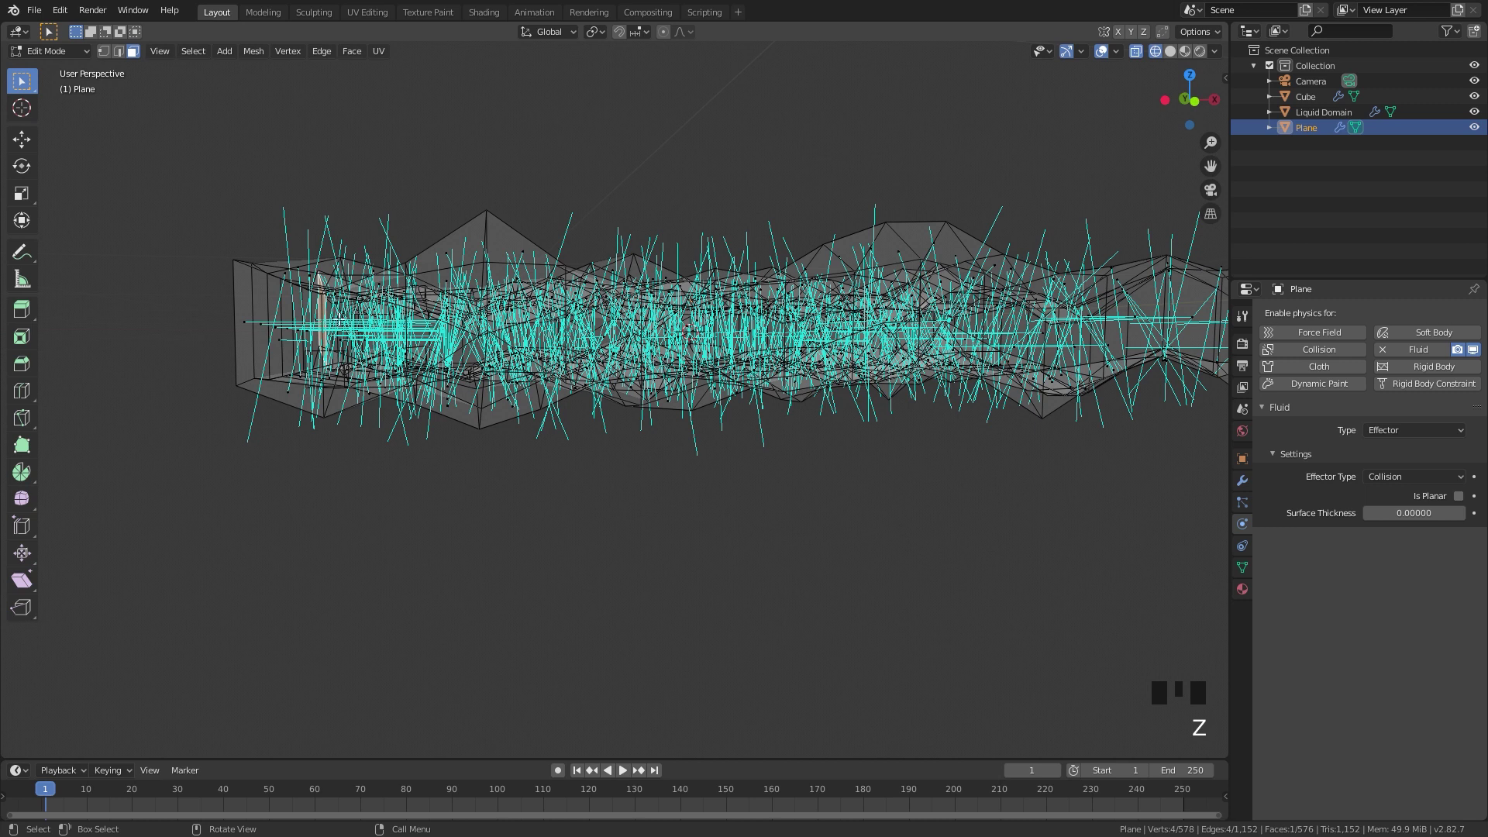
key(z)
drag(590, 362, 697, 383)
key(Tab)
key(Tab)
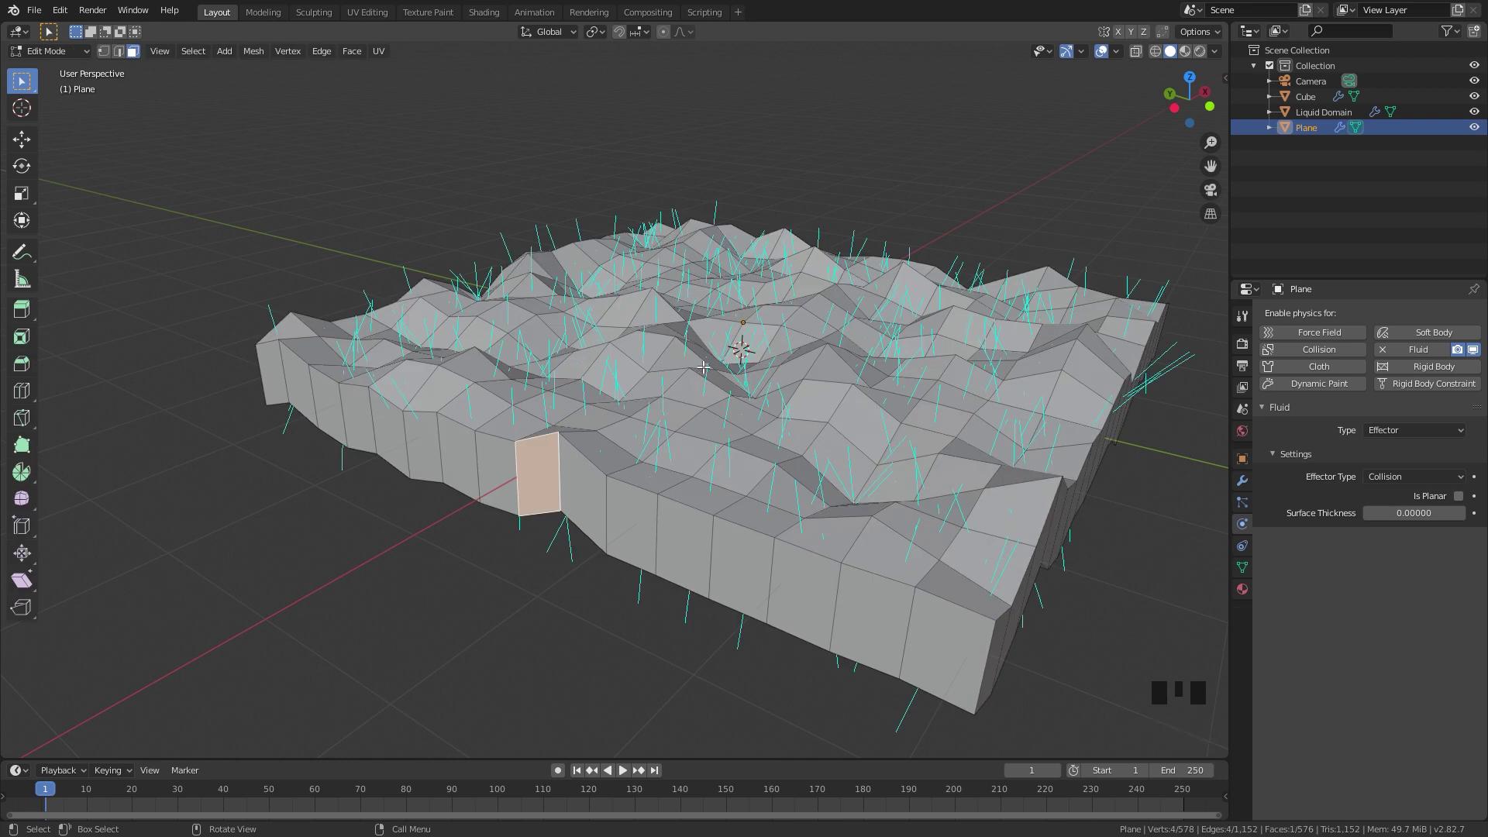
key(a)
key(a)
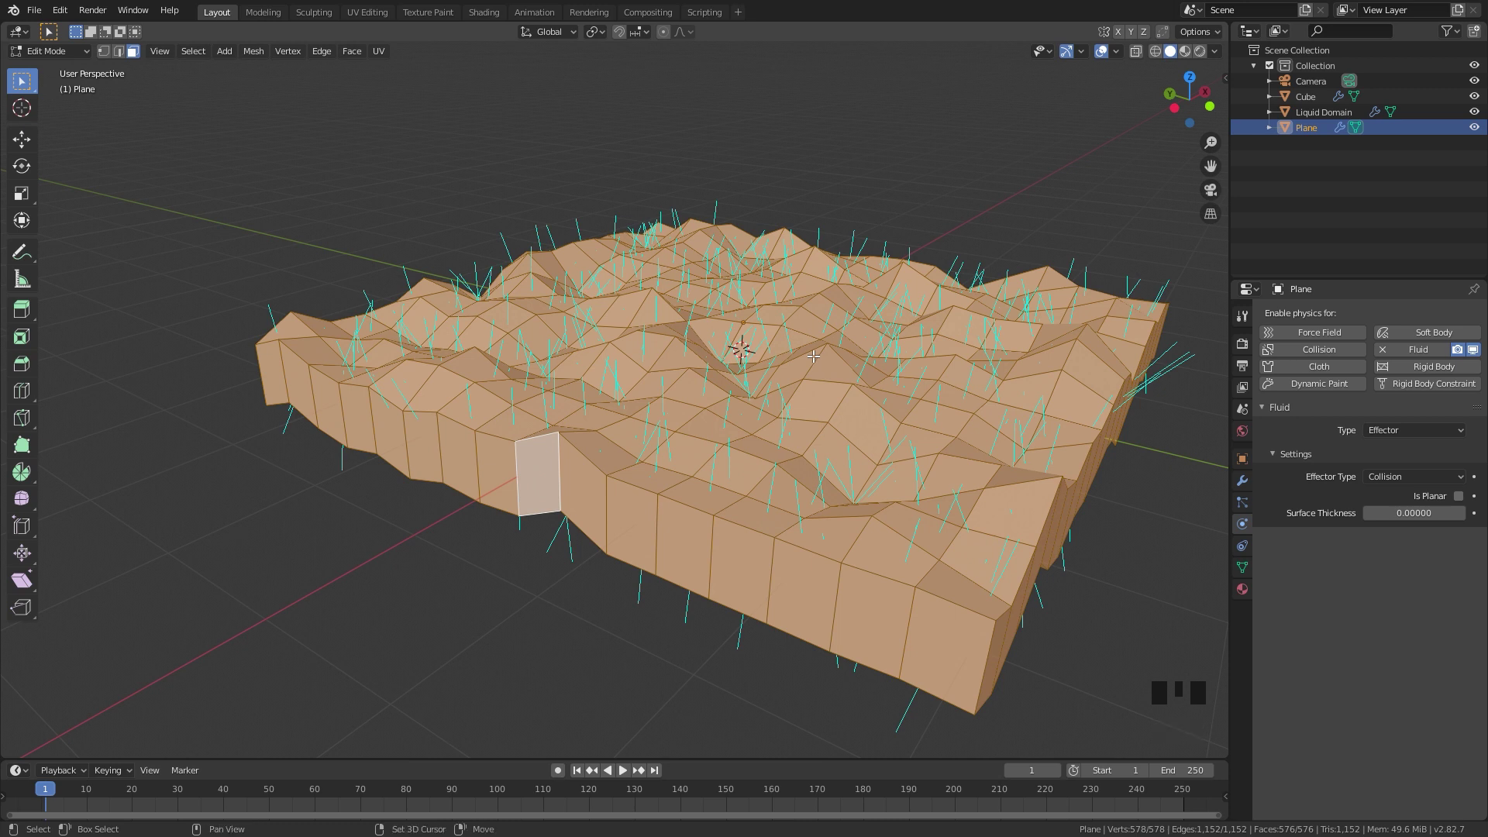
key(shift+n)
key(Tab)
key(Tab)
drag(675, 427, 625, 407)
scroll(down, 3)
key(Tab)
Bake the Liquid Domain and play the liquid splashing across the terrain
click(642, 223)
scroll(up, 3)
click(1400, 666)
drag(1380, 668, 766, 511)
drag(766, 511, 769, 500)
key(space)
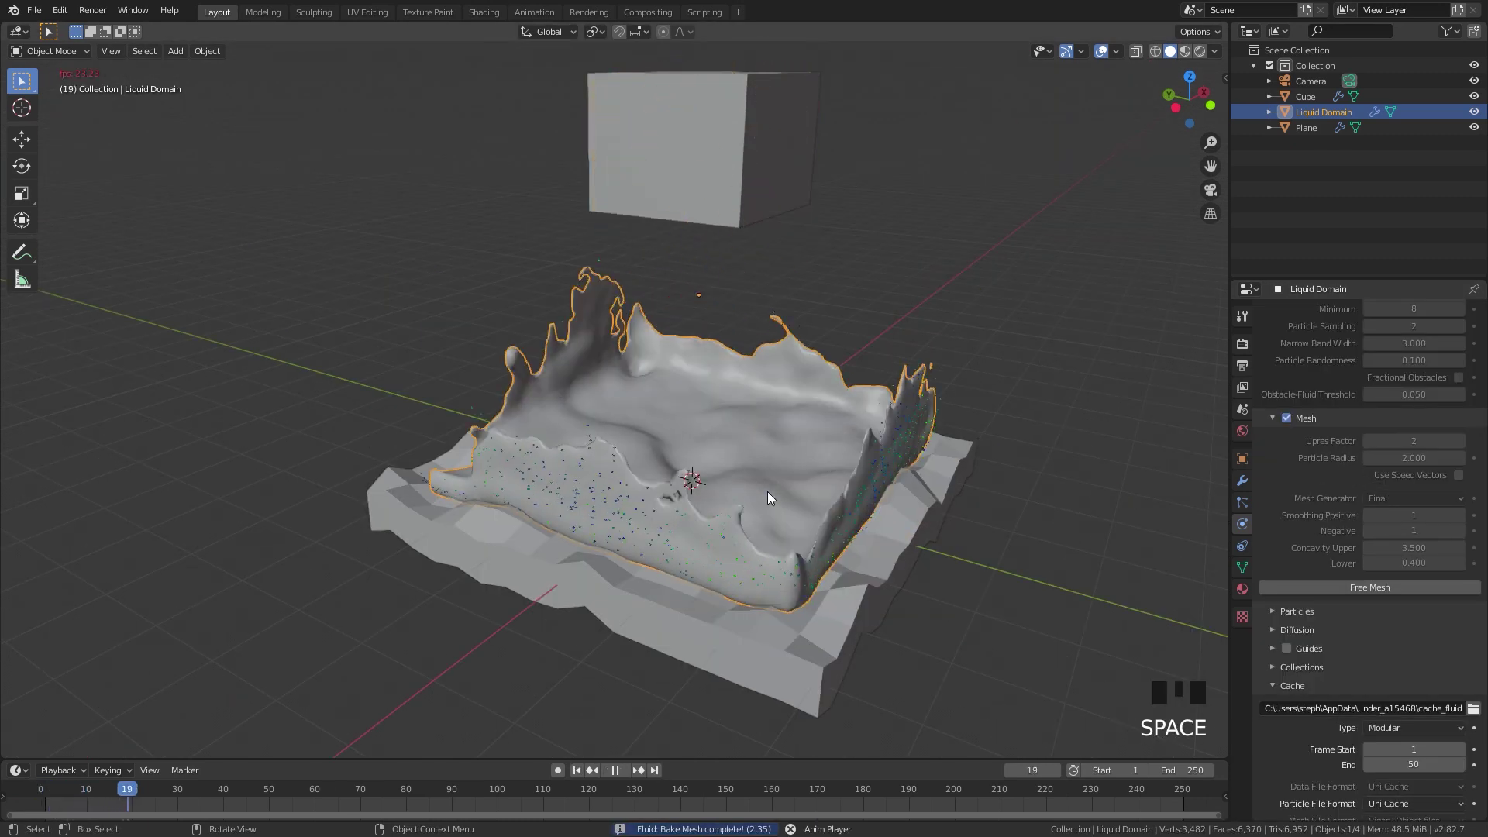
Stop the terrain playback and open the hollow sphere scene with Sphere and Sphere.001
drag(768, 502, 721, 485)
key(space)
click(579, 774)
middle_click(665, 429)
key(space)
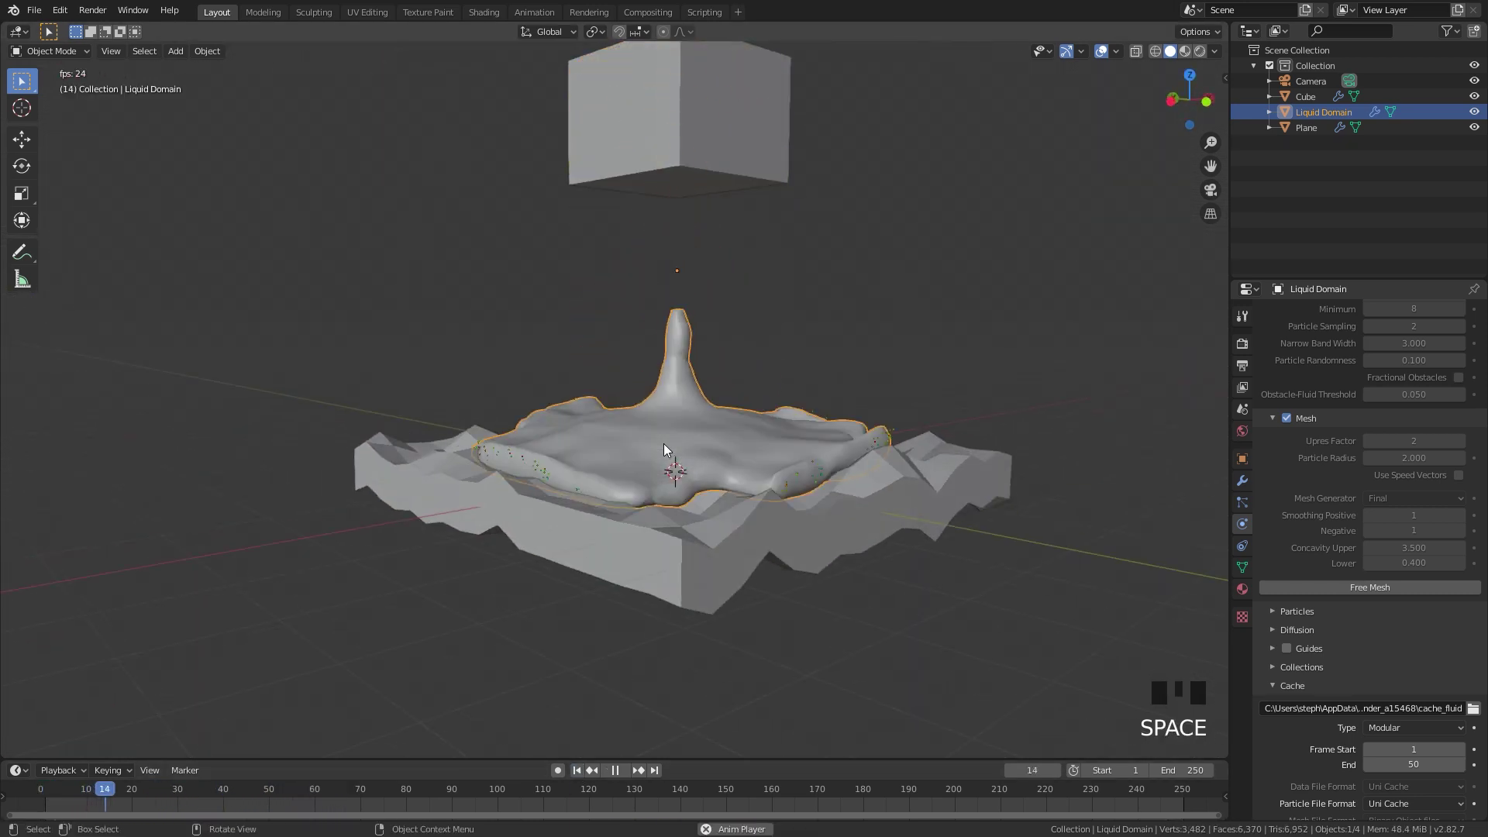
drag(675, 453, 686, 493)
key(space)
drag(581, 767, 823, 450)
drag(822, 450, 809, 459)
click(996, 323)
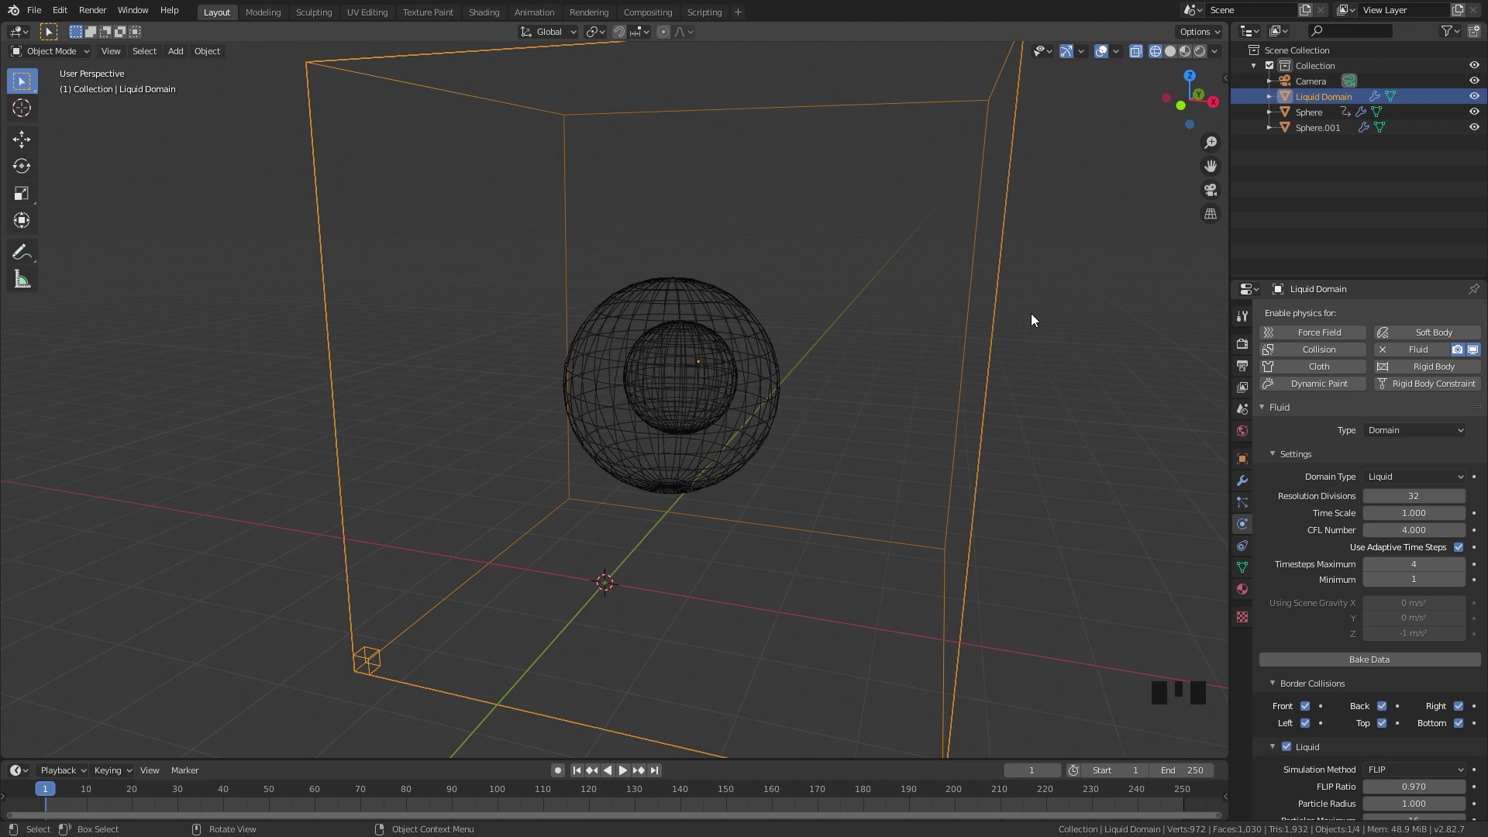
Bake the Liquid Domain's simulation data in the hollow-sphere scene
key(space)
key(space)
click(575, 779)
click(715, 432)
click(1409, 669)
drag(1370, 665, 818, 413)
key(space)
key(space)
click(679, 712)
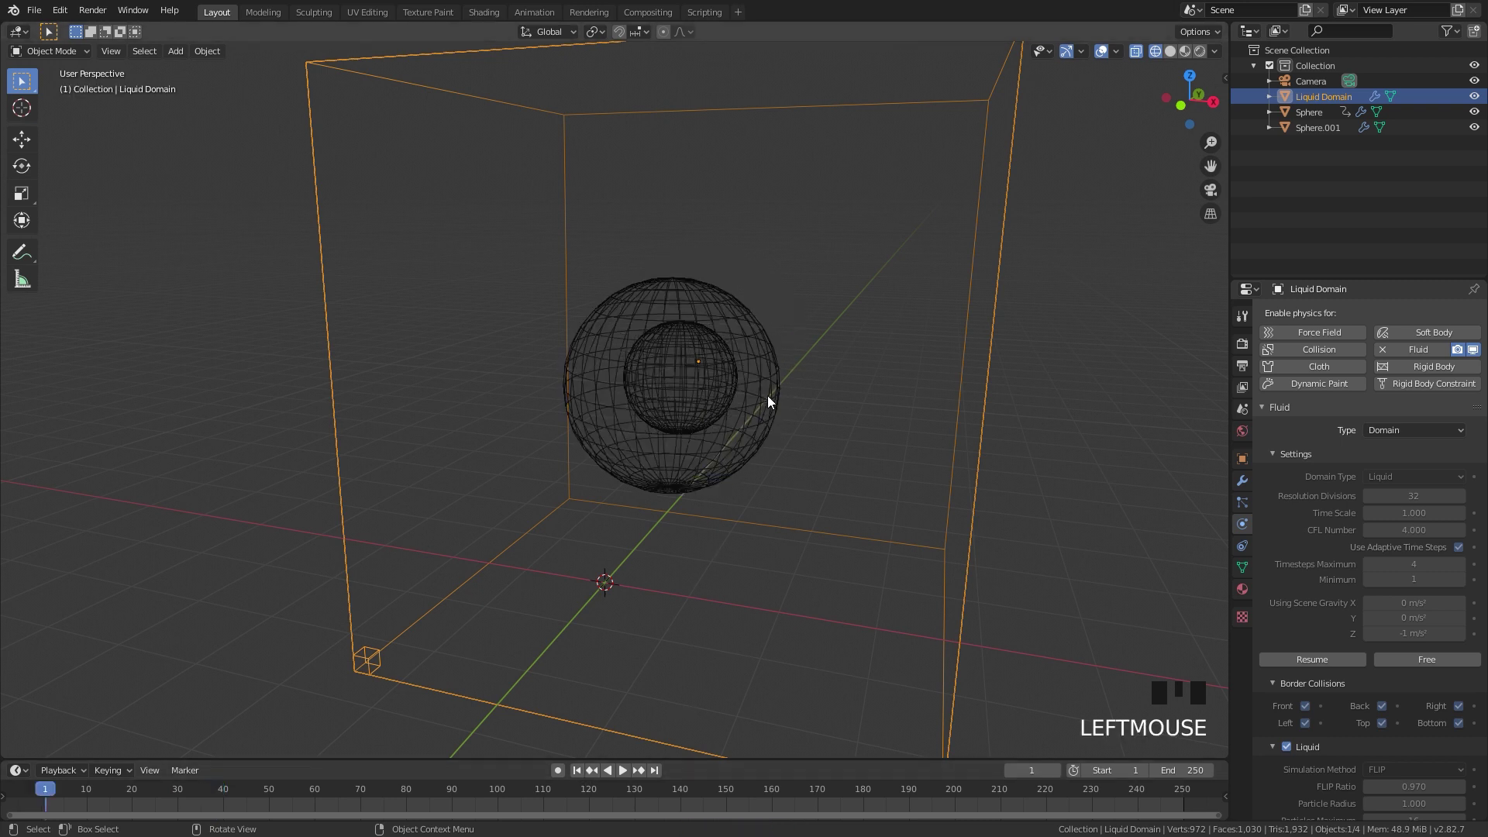
Select the outer Sphere and review its Collision effector settings
click(769, 365)
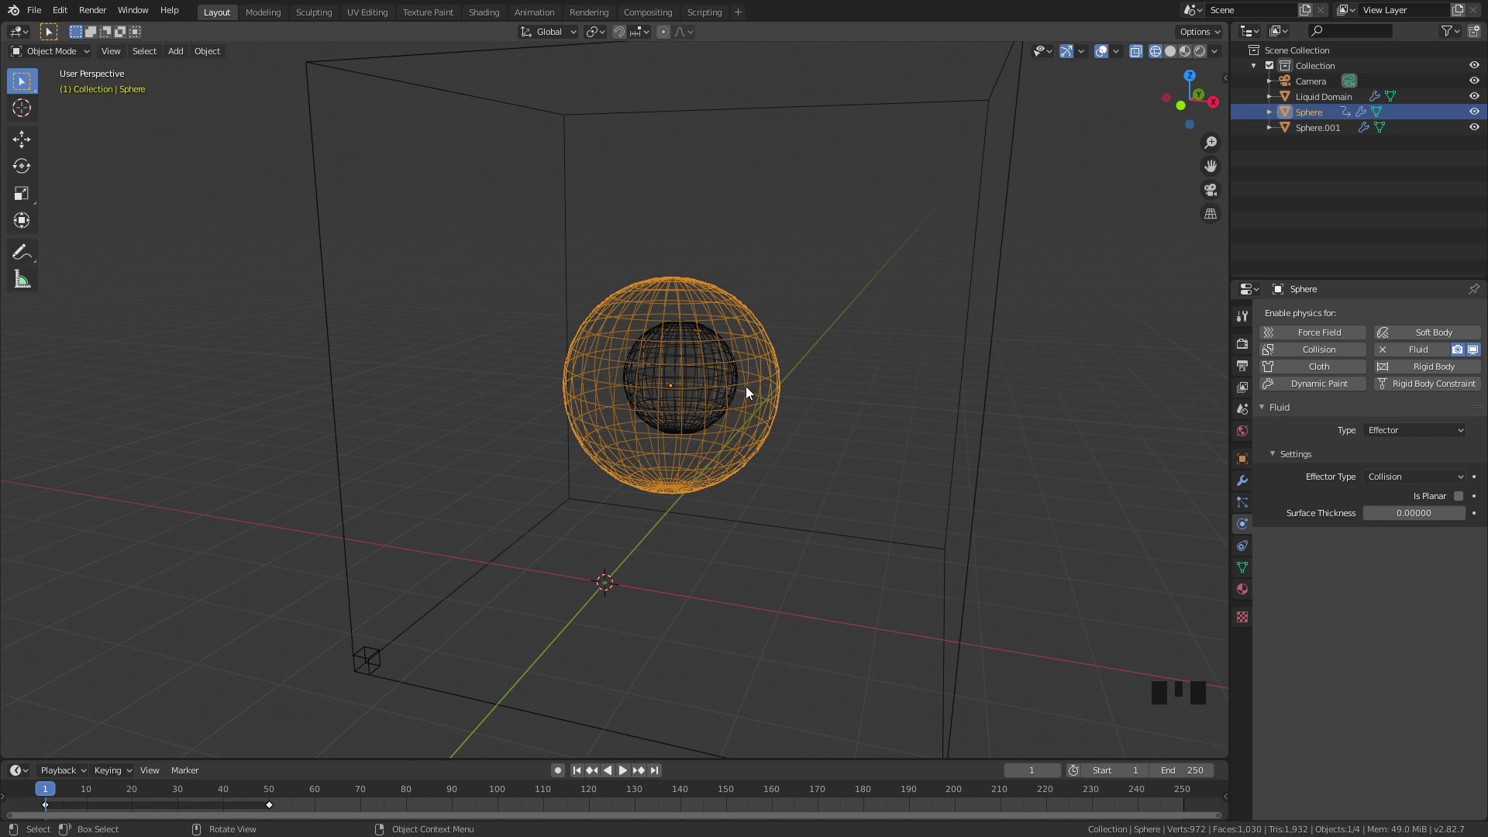
scroll(up, 3)
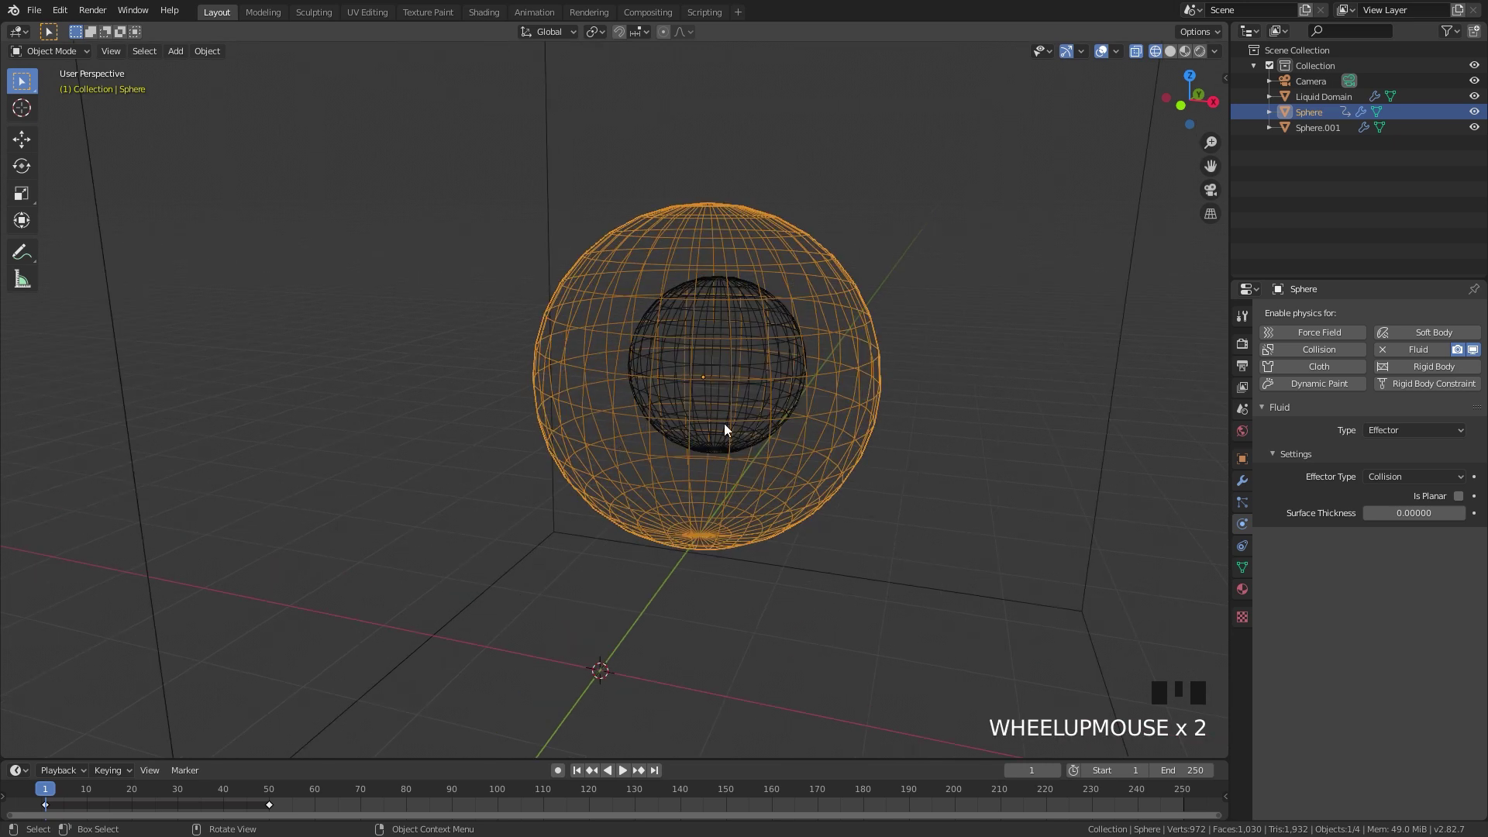
scroll(down, 3)
scroll(up, 3)
Recalculate the outer sphere's normals to point Inside
key(Tab)
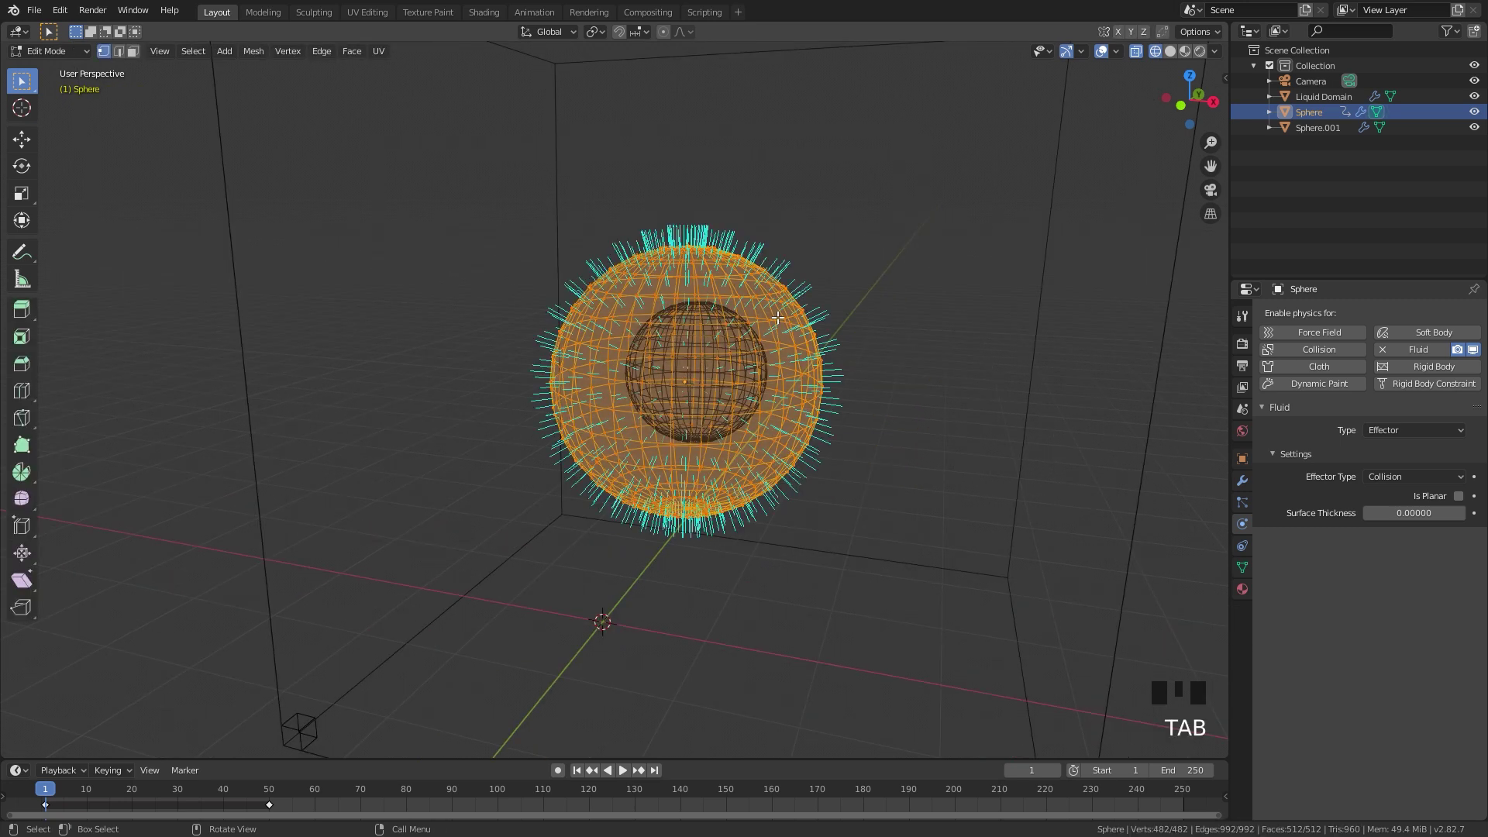
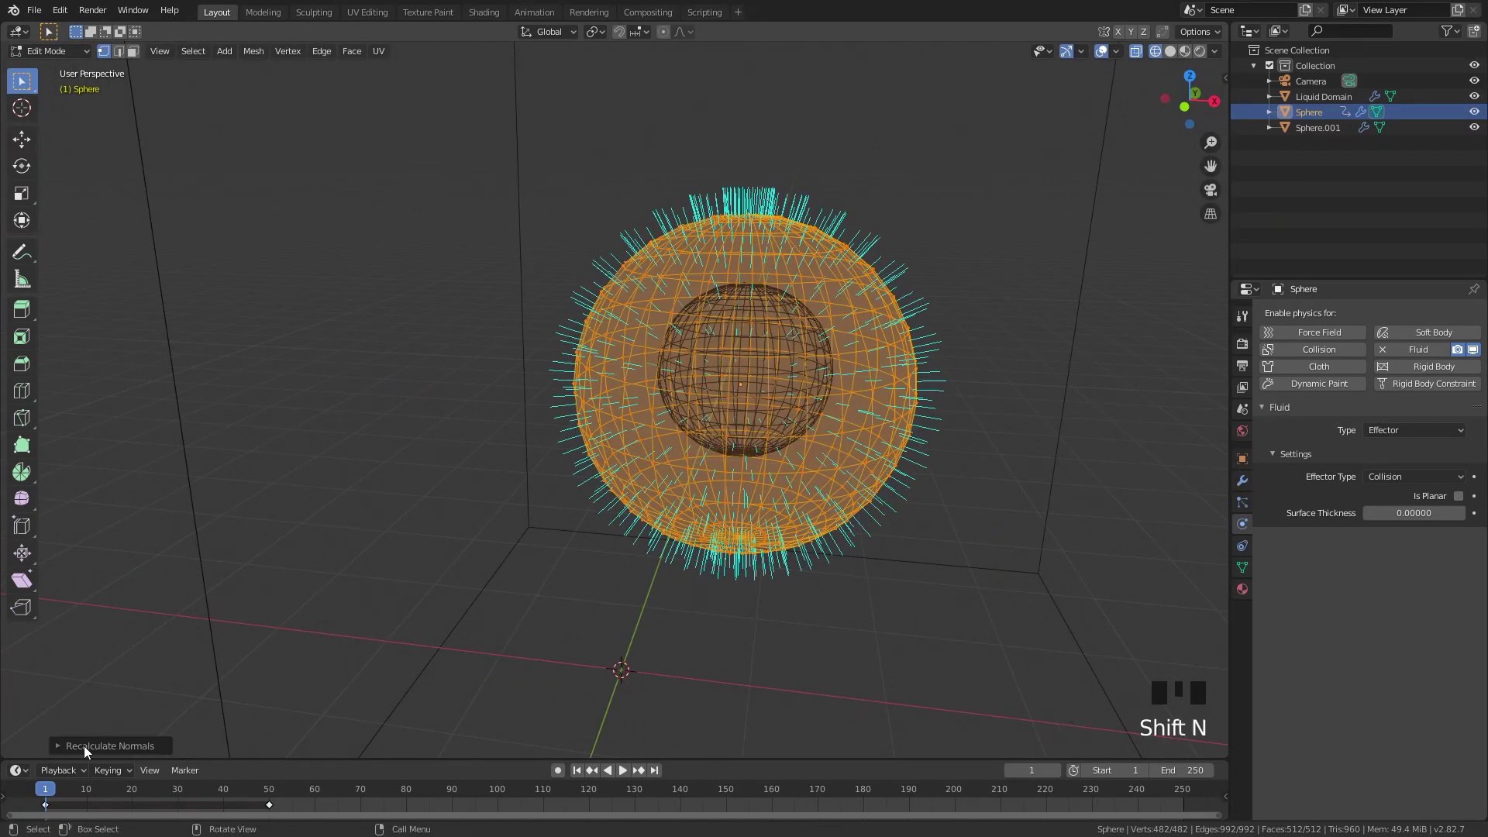
click(61, 751)
click(251, 750)
click(58, 722)
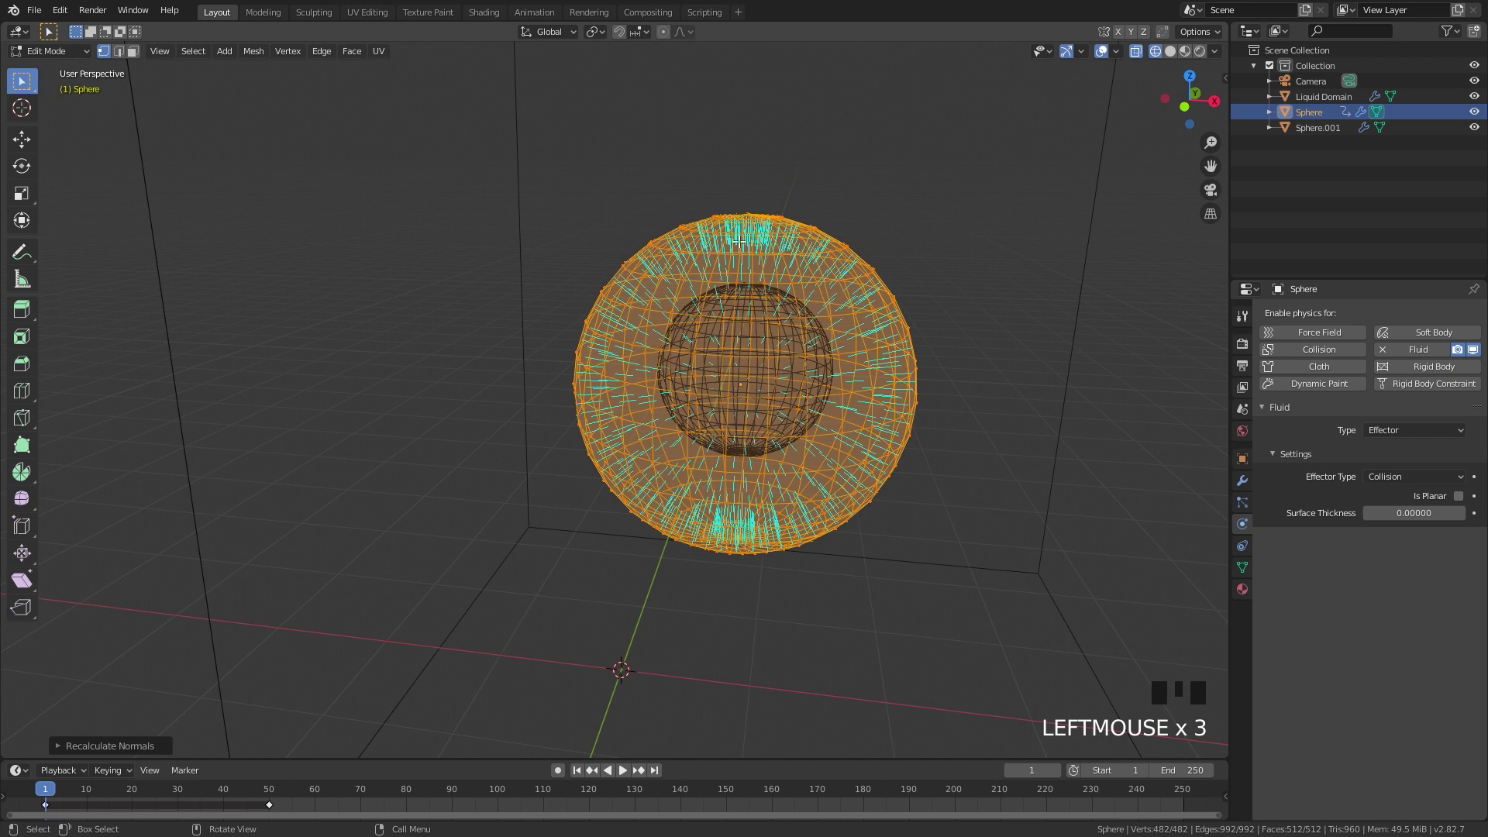
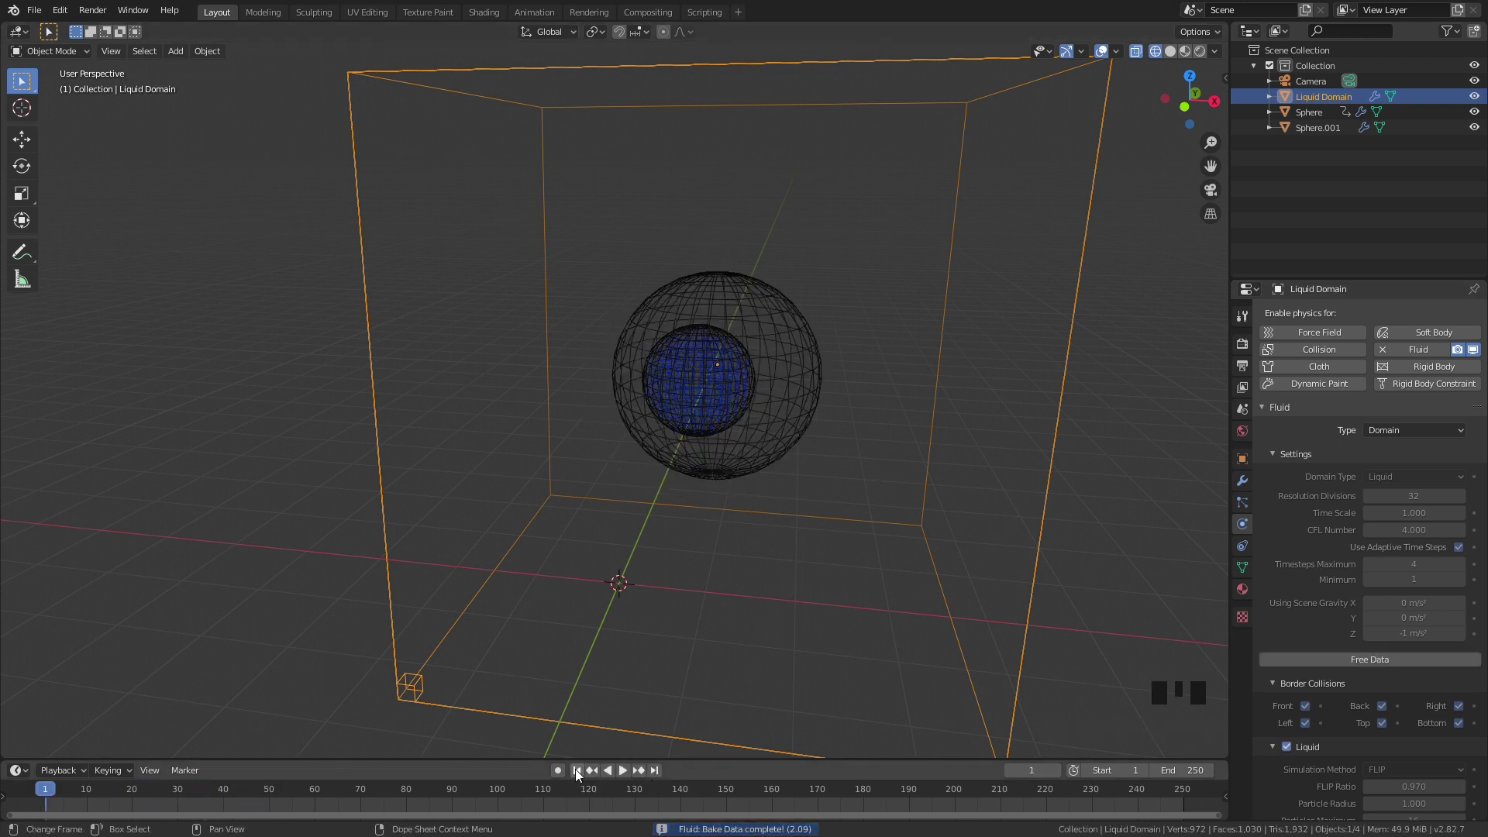
Rebake and play the liquid pooling in the bottom of the hollow sphere
drag(578, 777, 686, 376)
key(space)
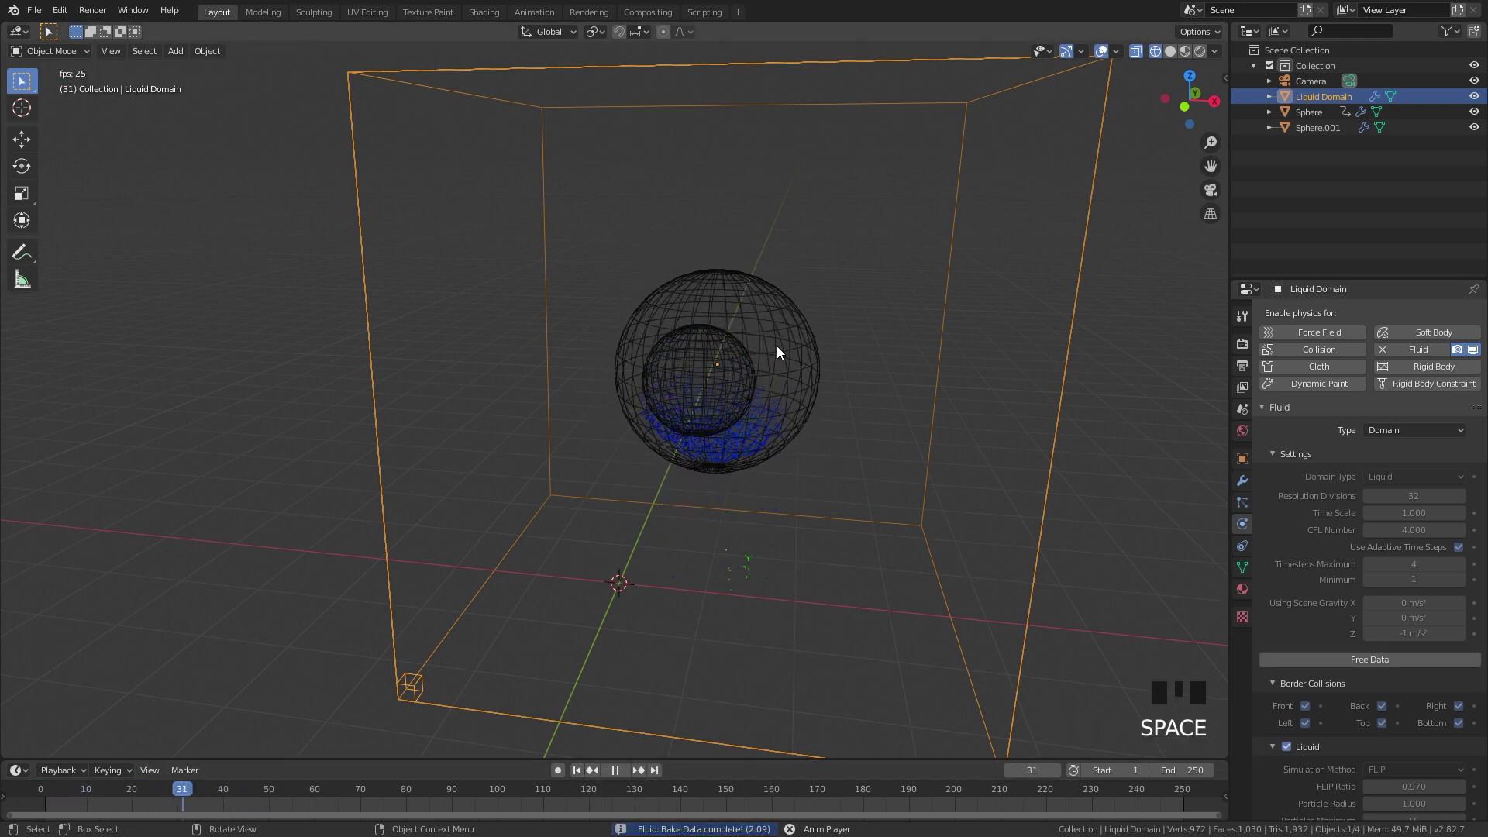